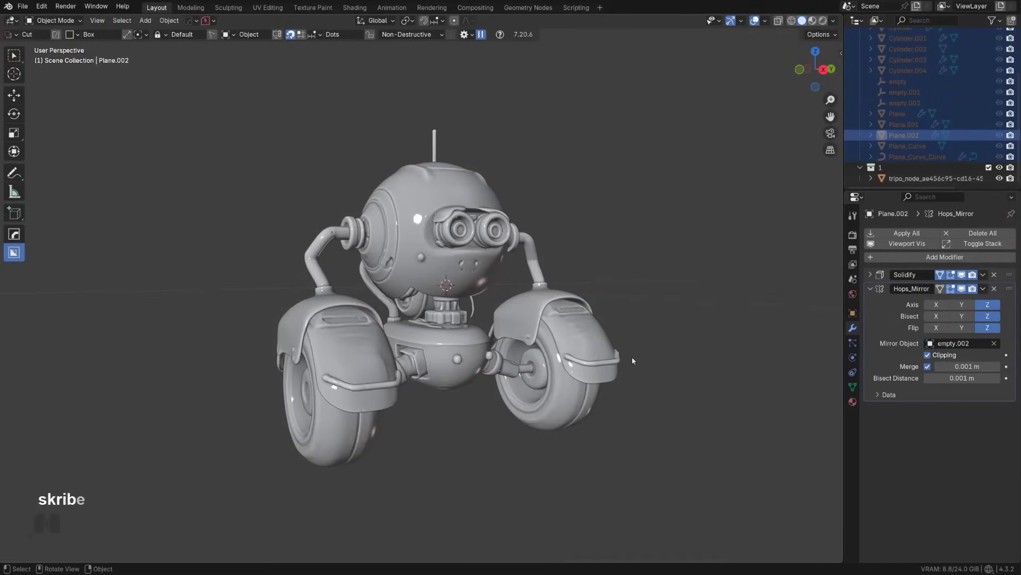
- Settle Cube.002 against the side of the head and line up a side view
drag(533, 292, 578, 285)
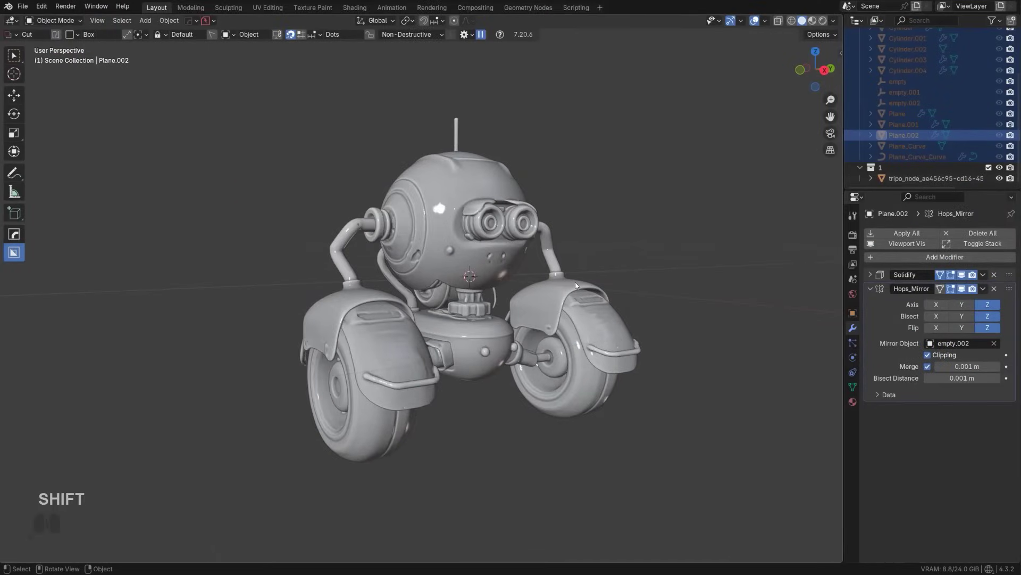
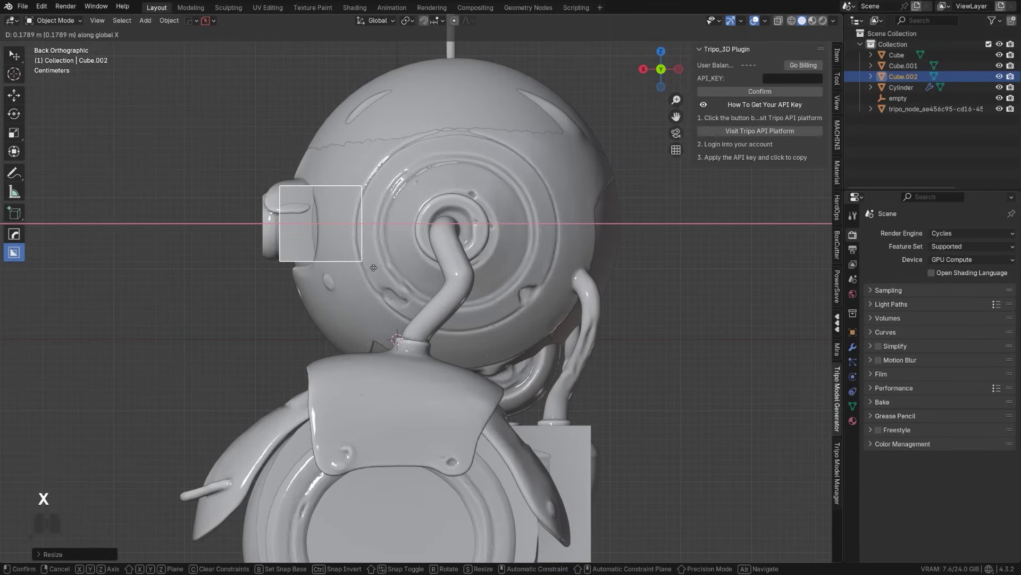
click(375, 266)
middle_click(412, 273)
drag(427, 282, 441, 288)
middle_click(490, 251)
click(247, 406)
middle_click(331, 442)
- Add a cylinder, rotate it 90° on Z and scale it into a disc covering the head
key(shift+d)
click(398, 300)
key(r)
key(z)
key(9)
key(0)
key(Return)
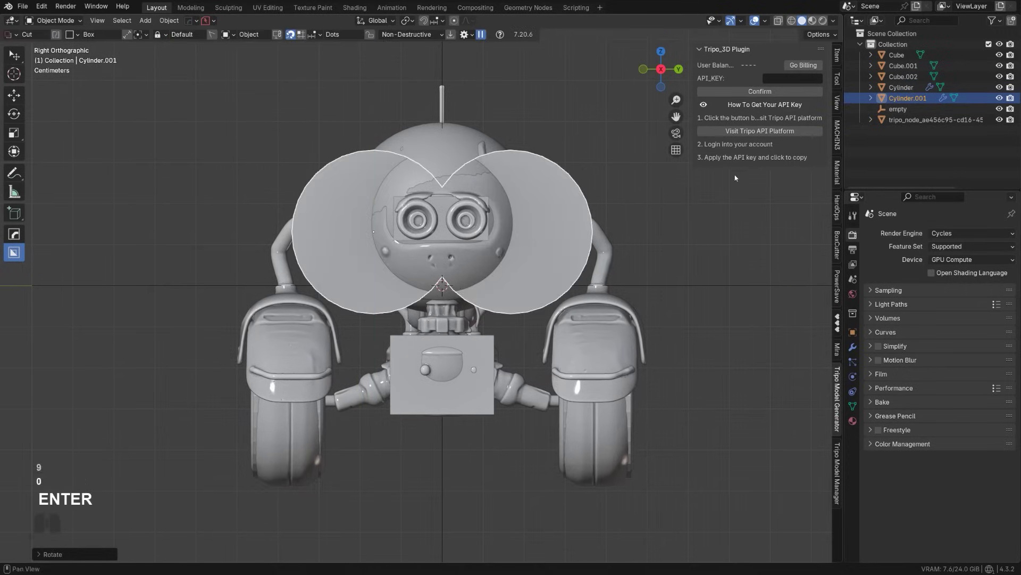
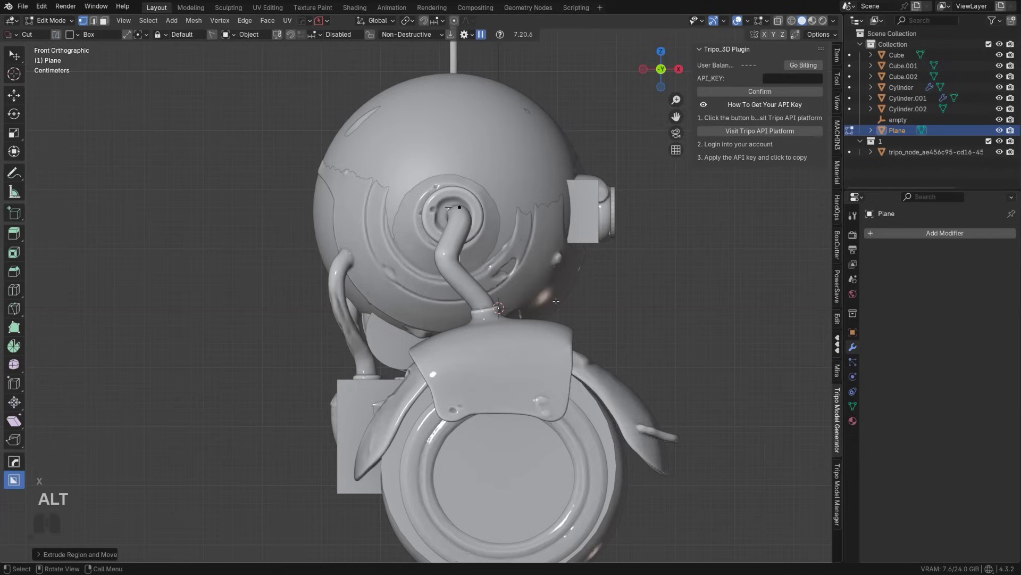
- Extrude the plane's edge vertices along the arm hose
key(e)
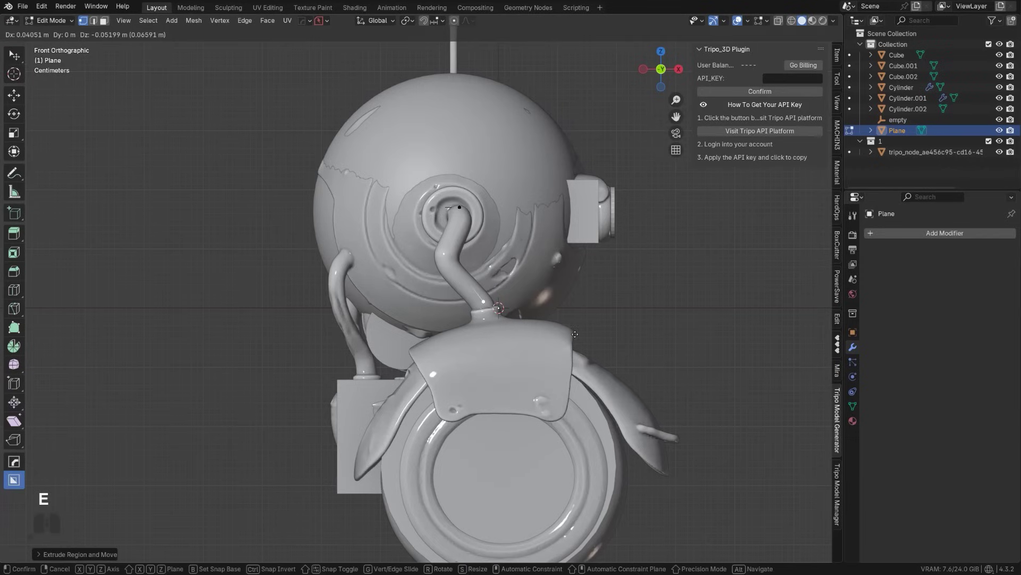
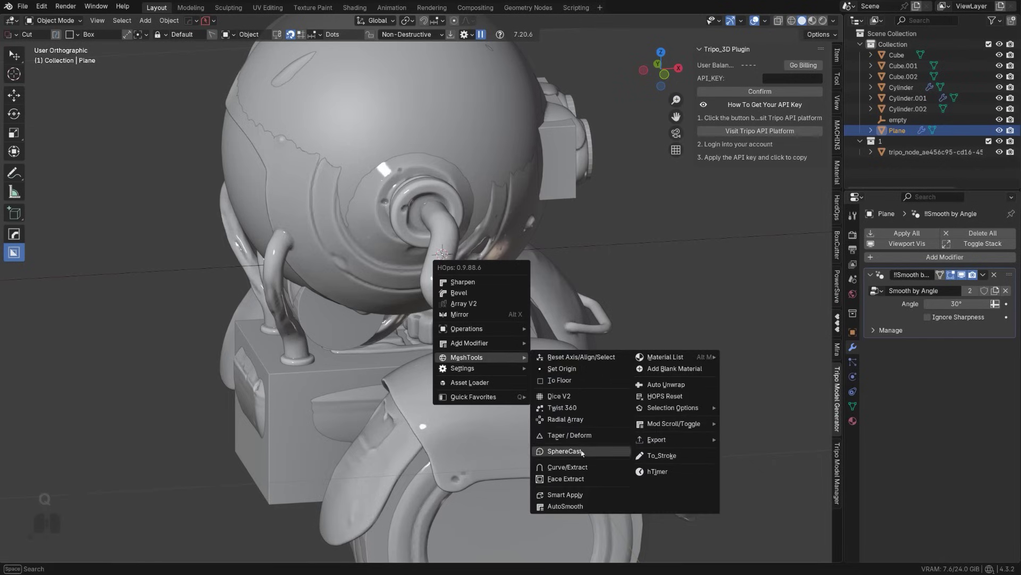
- Extract the hose edge path as Plane_Curve, isolate it in Local View and edit its points
click(587, 467)
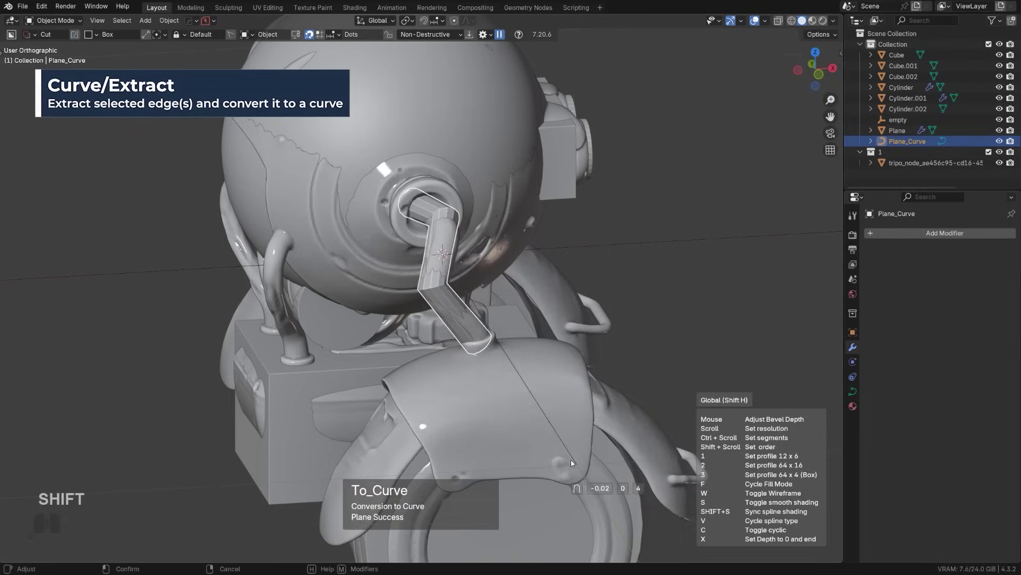
key(/)
drag(544, 360, 573, 394)
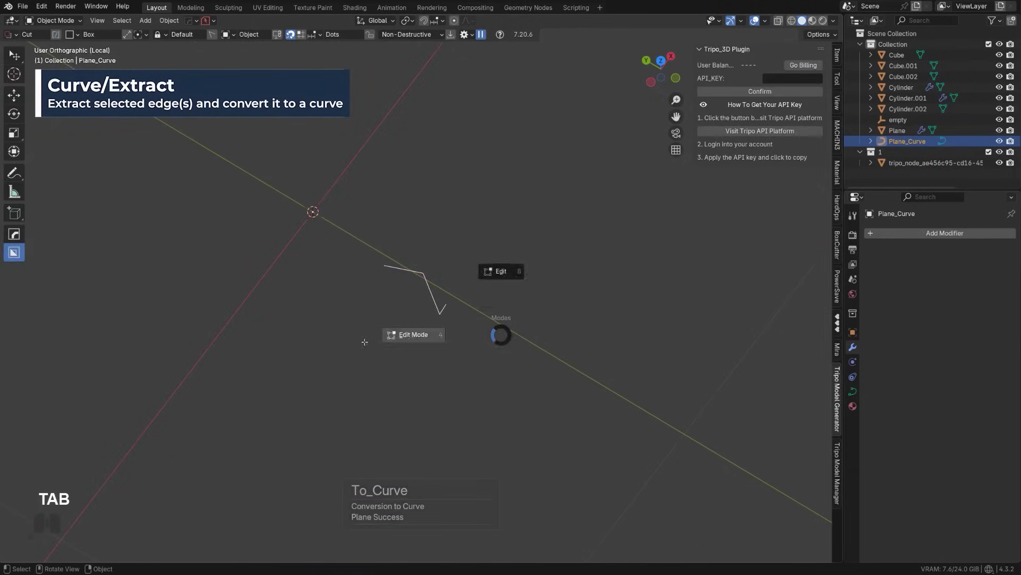
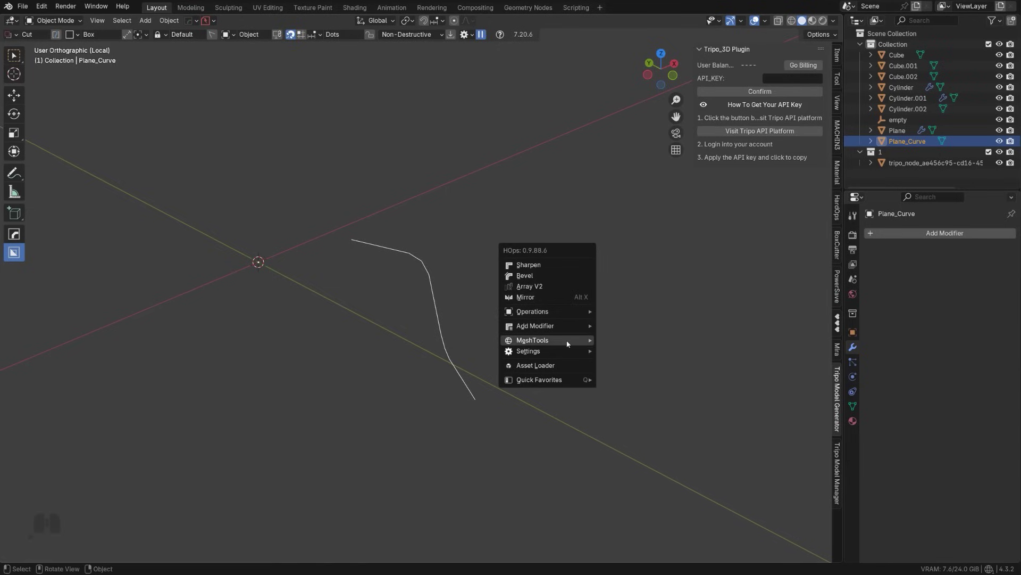
- Convert Plane_Curve into a smooth-shaded tube and thin its bevel to the hose width
click(637, 453)
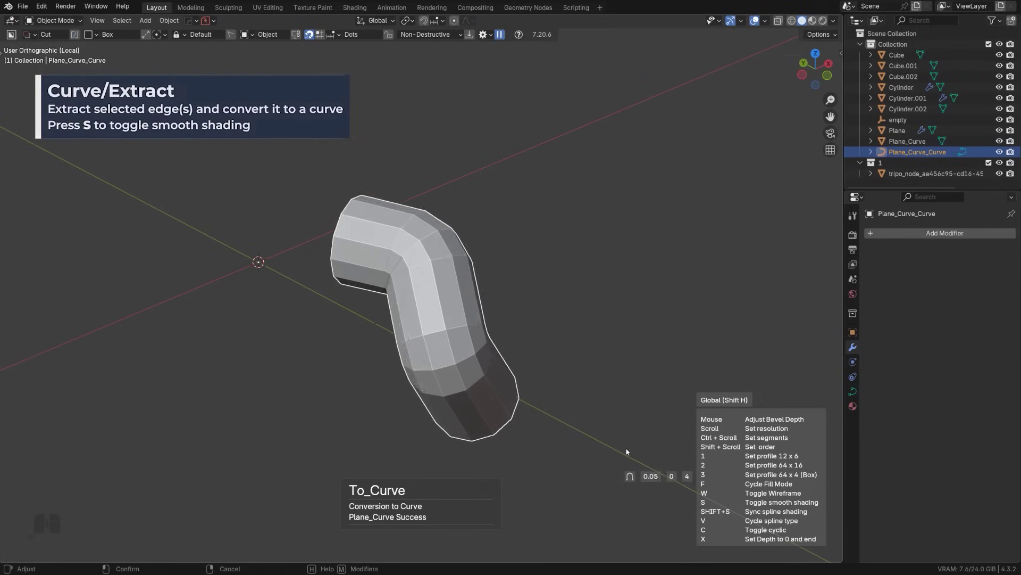
key(s)
click(633, 450)
drag(574, 401, 571, 400)
- Leave Local View and confirm the tube settings against the full robot
key(/)
middle_click(554, 362)
middle_click(521, 335)
middle_click(536, 317)
key(q)
click(560, 319)
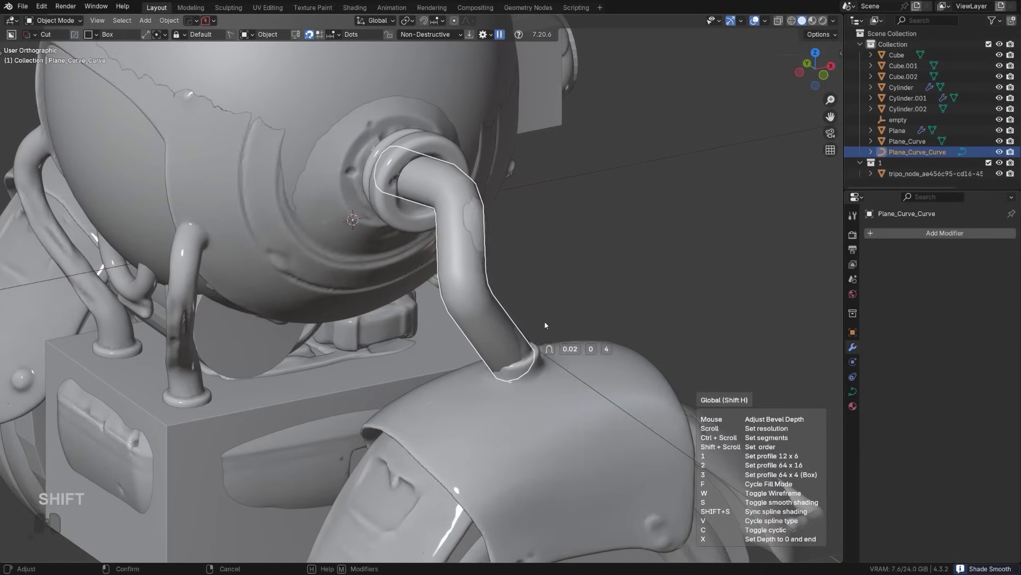
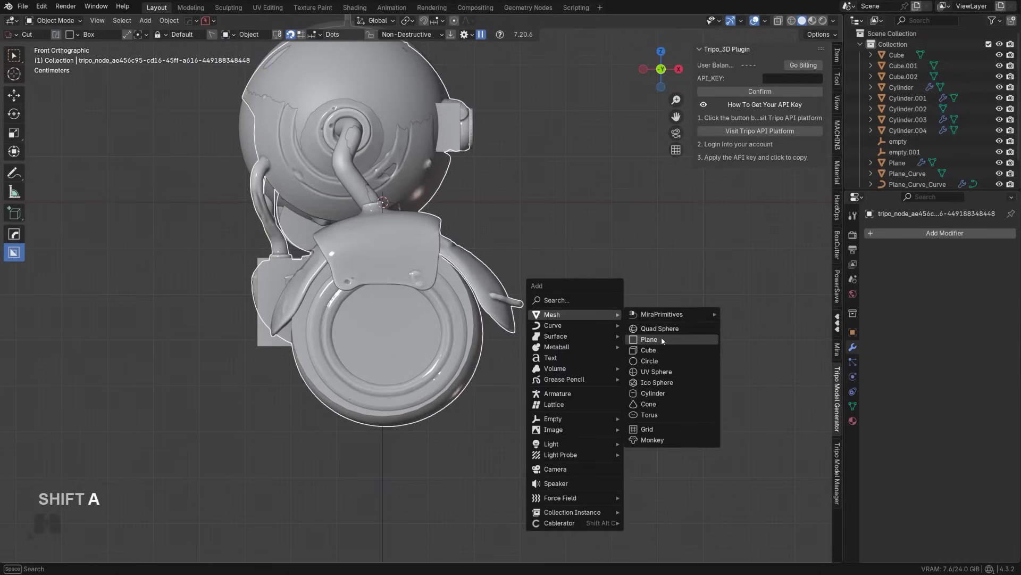
- Add Plane.001, shrink it and line up a top view for placing it beside the robot
click(666, 341)
key(s)
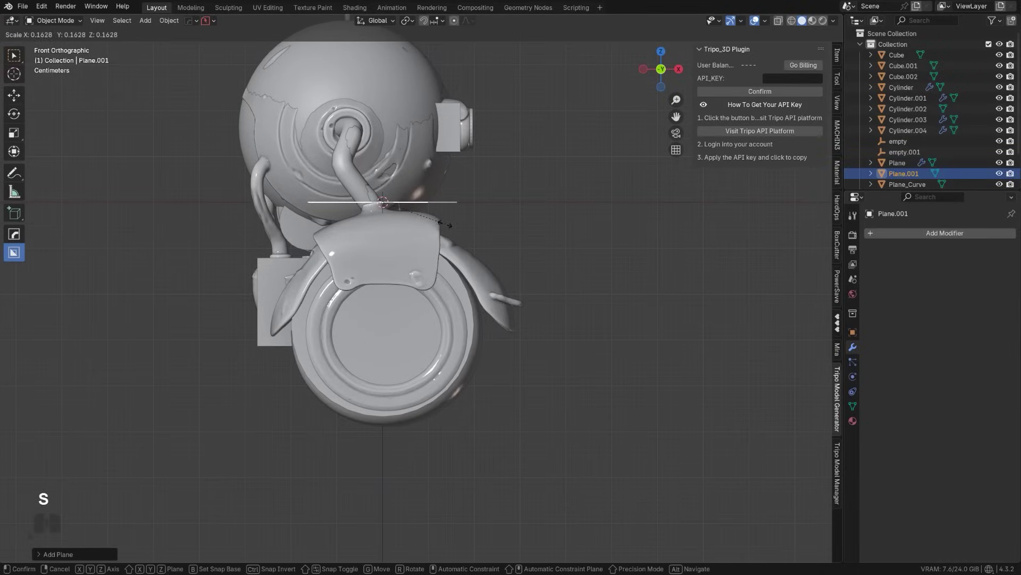
click(402, 214)
middle_click(436, 232)
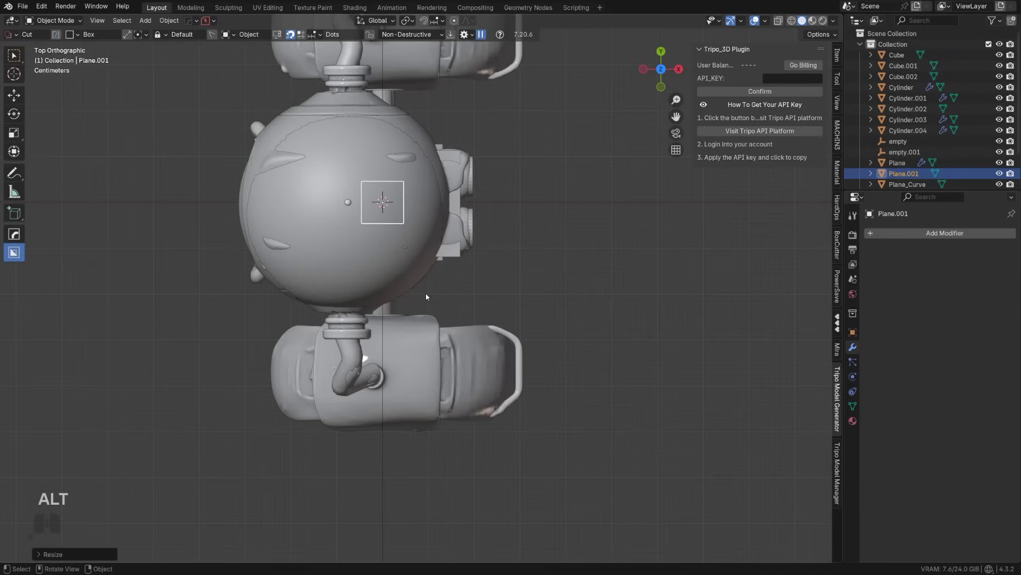
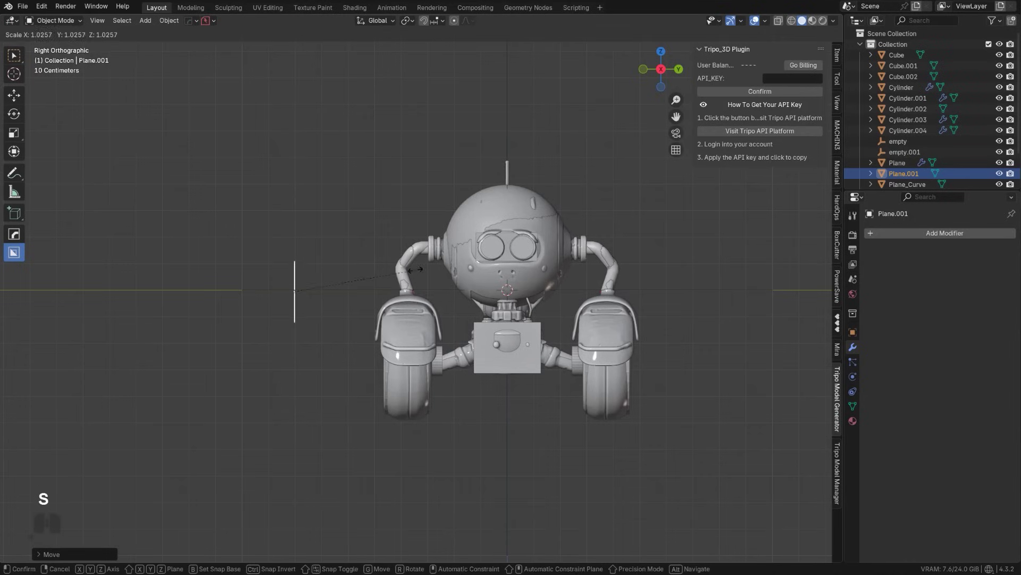
- Stretch the upright Plane.001 along Z and apply its scale
click(700, 255)
scroll(down, 3)
drag(326, 311, 420, 326)
scroll(up, 3)
drag(488, 291, 603, 302)
drag(536, 301, 486, 298)
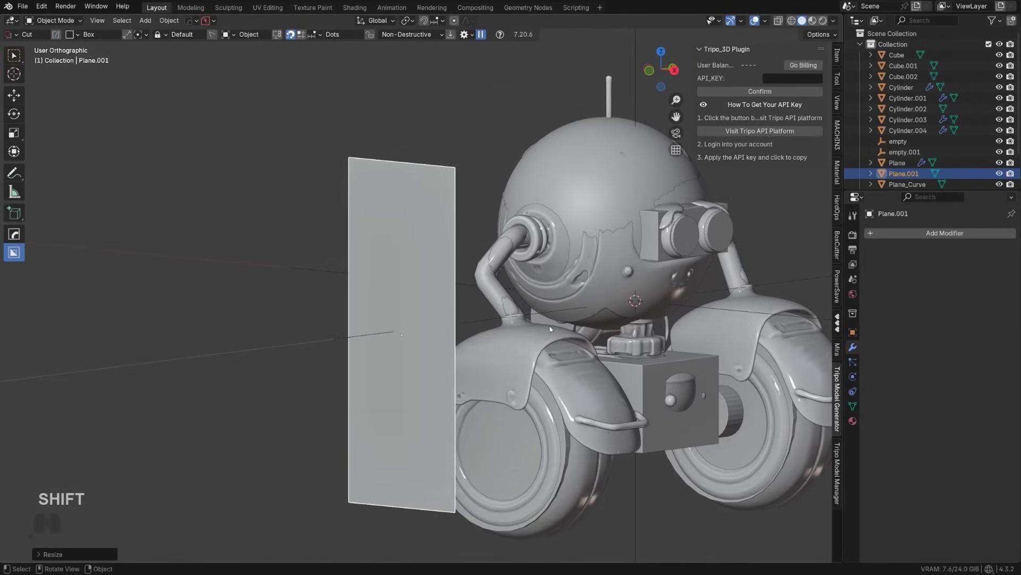
key(s)
key(z)
key(s)
click(593, 336)
drag(539, 337, 537, 338)
middle_click(519, 334)
- Subdivide Plane.001 into a 2×10 grid of faces and return to Object Mode
key(ctrl+a)
click(440, 225)
key(Tab)
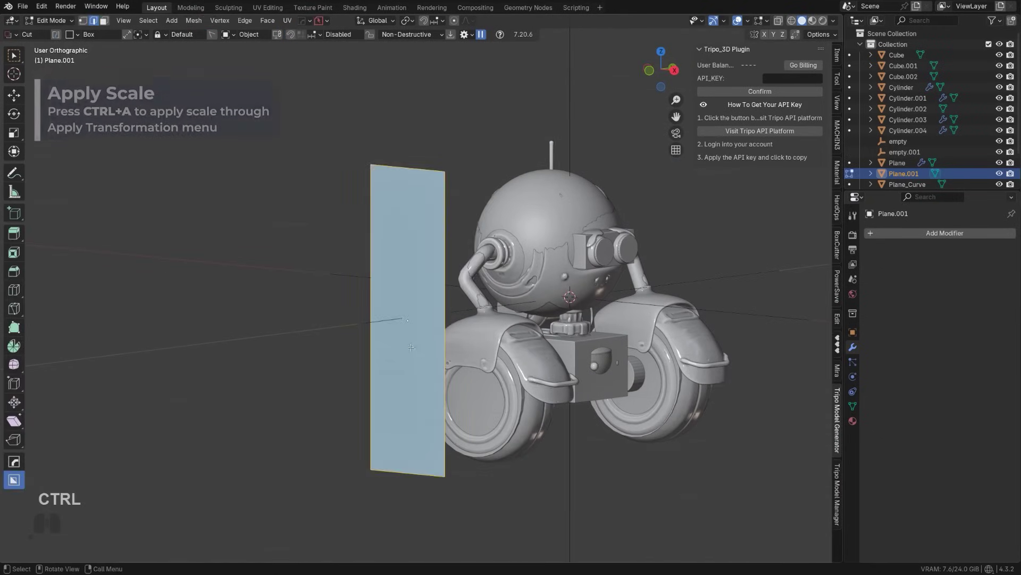
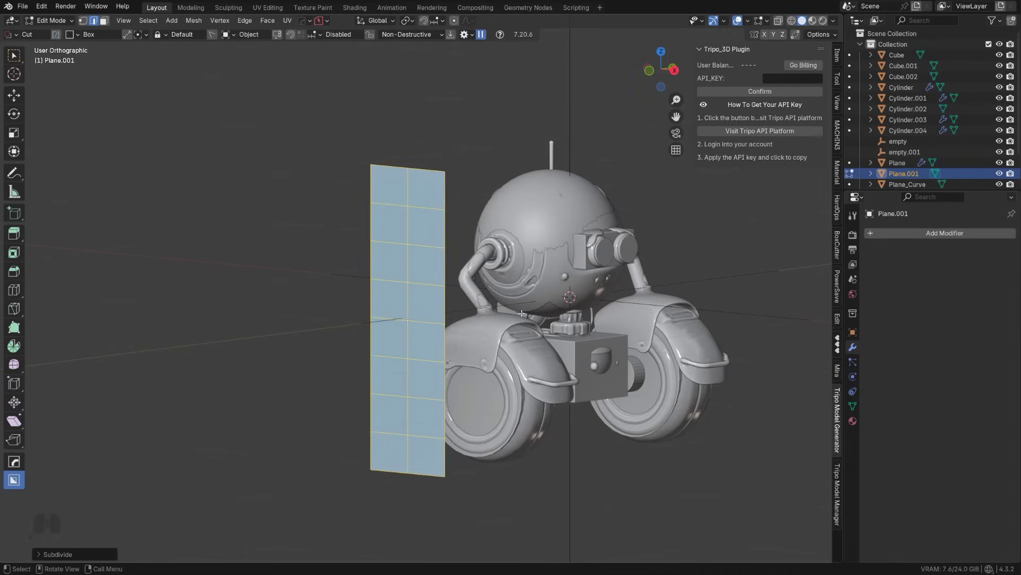
key(Tab)
middle_click(511, 300)
middle_click(400, 302)
middle_click(471, 307)
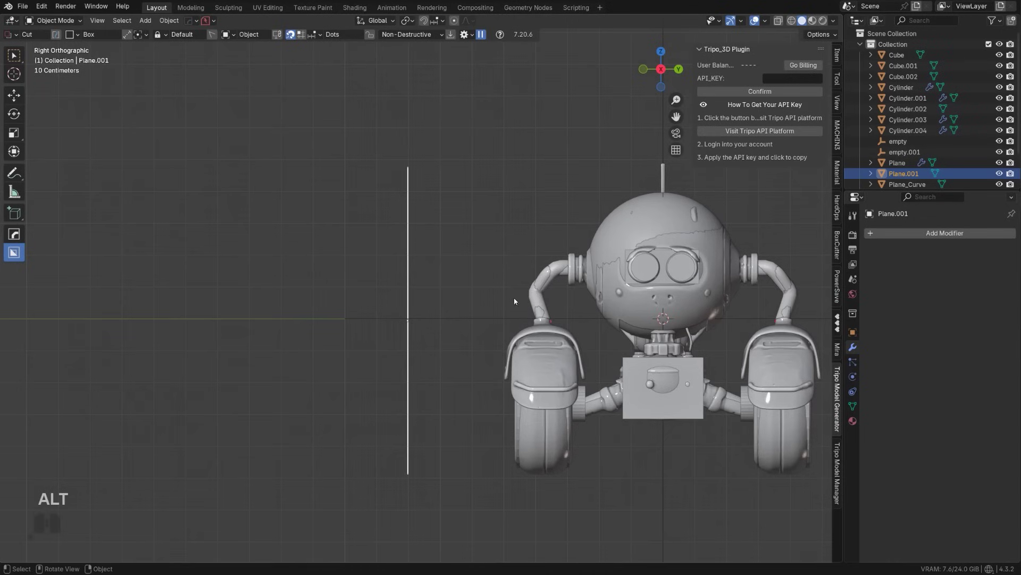
- Apply Plane.001's transforms and frame it beside the robot's wheel
key(q)
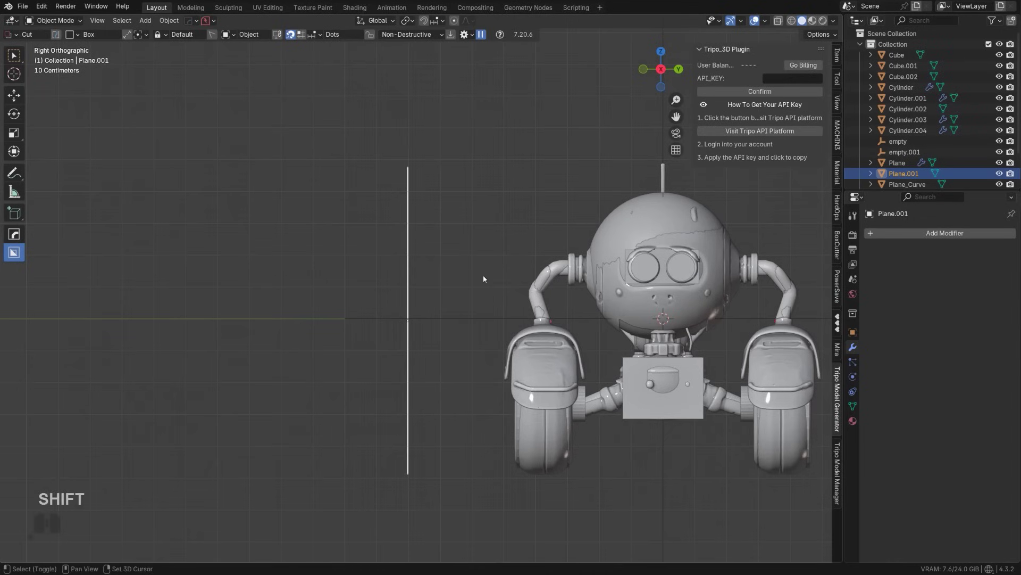
key(ctrl+a)
click(484, 268)
key(q)
drag(567, 230, 637, 243)
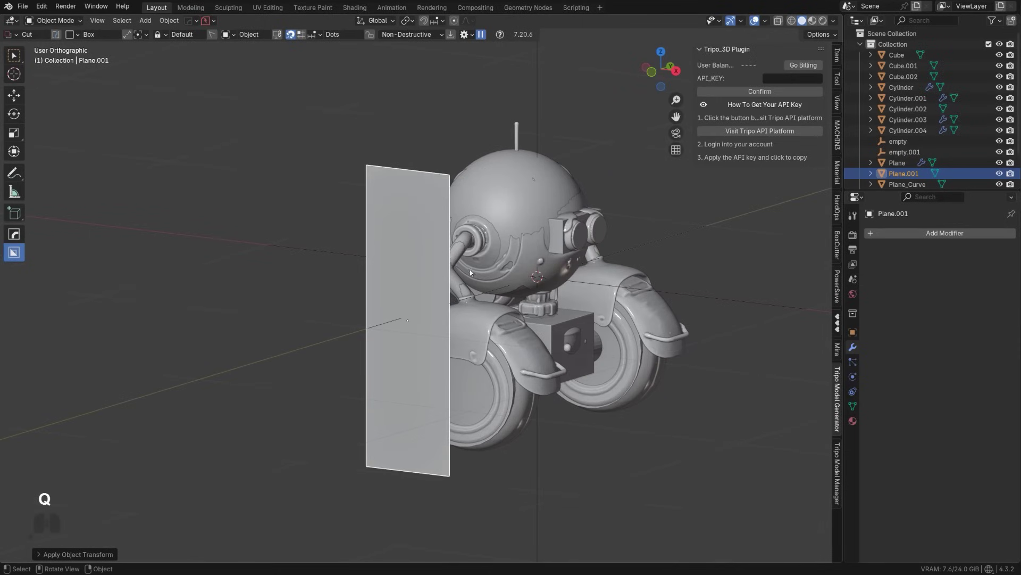
key(alt+w)
key(alt+w)
middle_click(442, 200)
middle_click(531, 71)
- Add a HOPS Bend modifier and bend the plane about 17° on the Z axis
click(587, 36)
drag(480, 212, 483, 196)
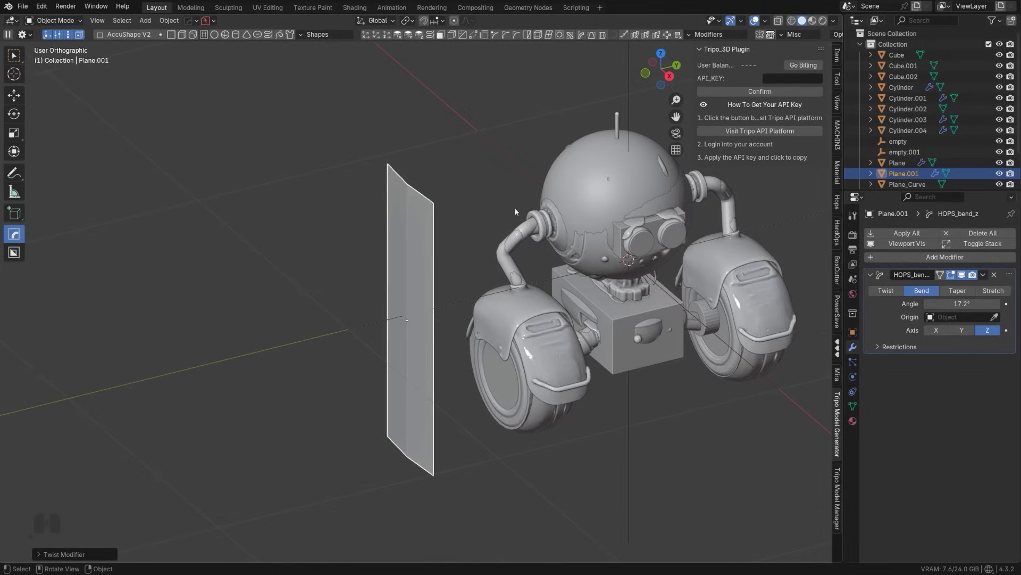
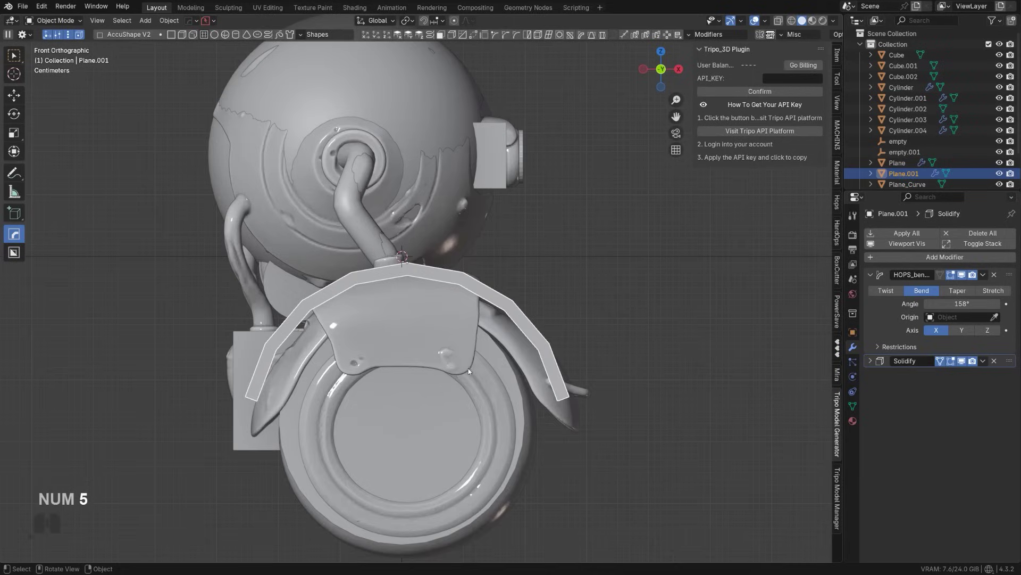
- Loosen the fender's bend to about 150° on the X axis
drag(414, 331, 435, 178)
drag(482, 346, 512, 379)
key(KP_5)
drag(434, 328, 474, 211)
- Check the fender in orthographic side views and start moving the new plate over the wheel
middle_click(485, 323)
middle_click(444, 339)
middle_click(464, 321)
key(KP_5)
key(shift+KP_5)
middle_click(463, 315)
key(g)
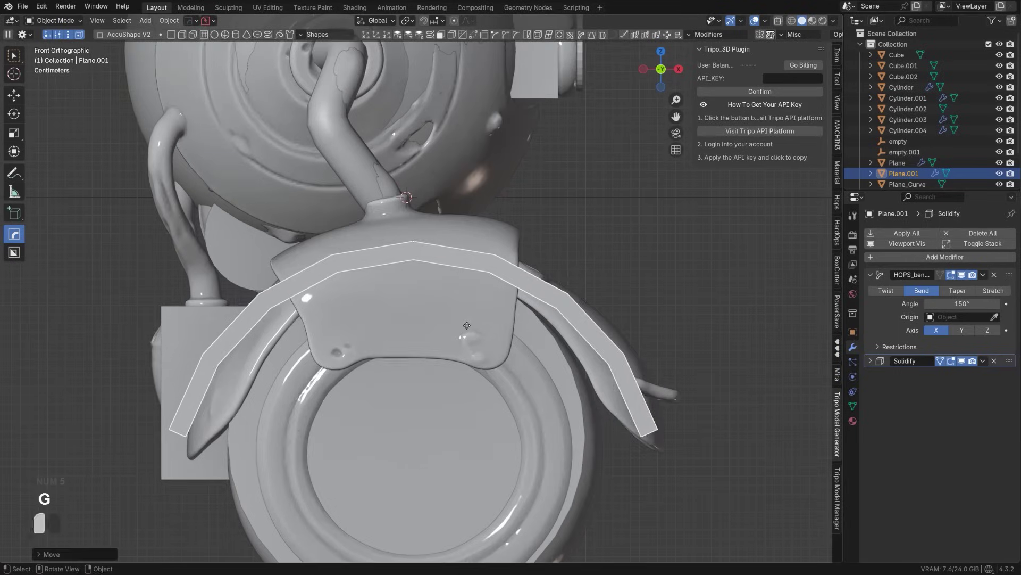
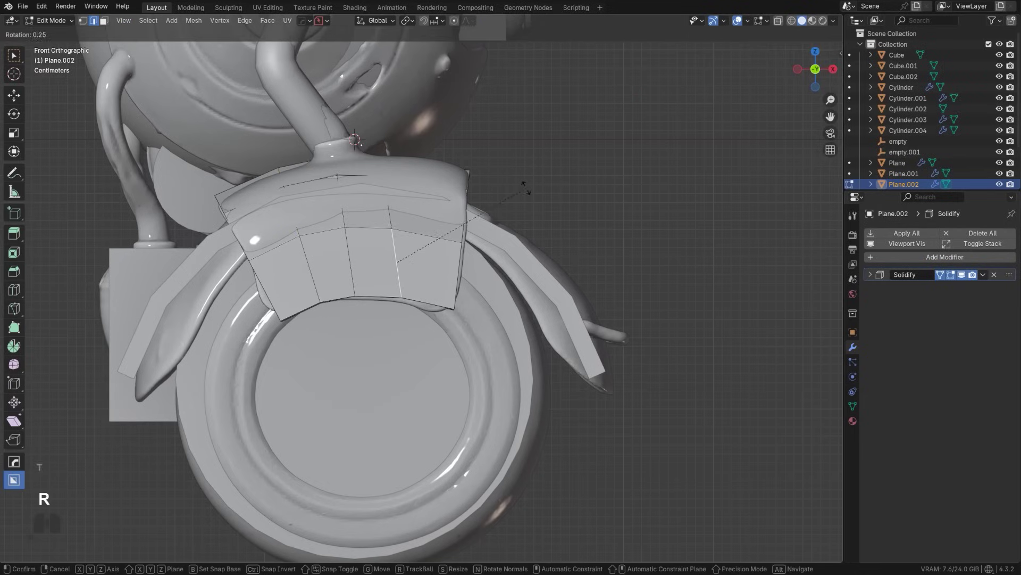
- Confirm the rotated Plane.002 fender edges and inspect the fenders from an angle
key(t)
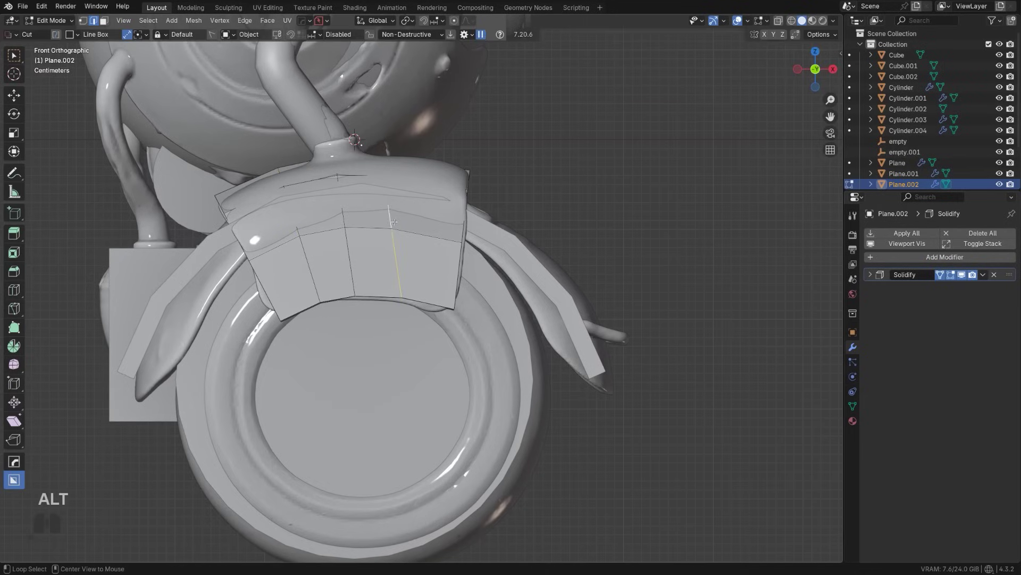
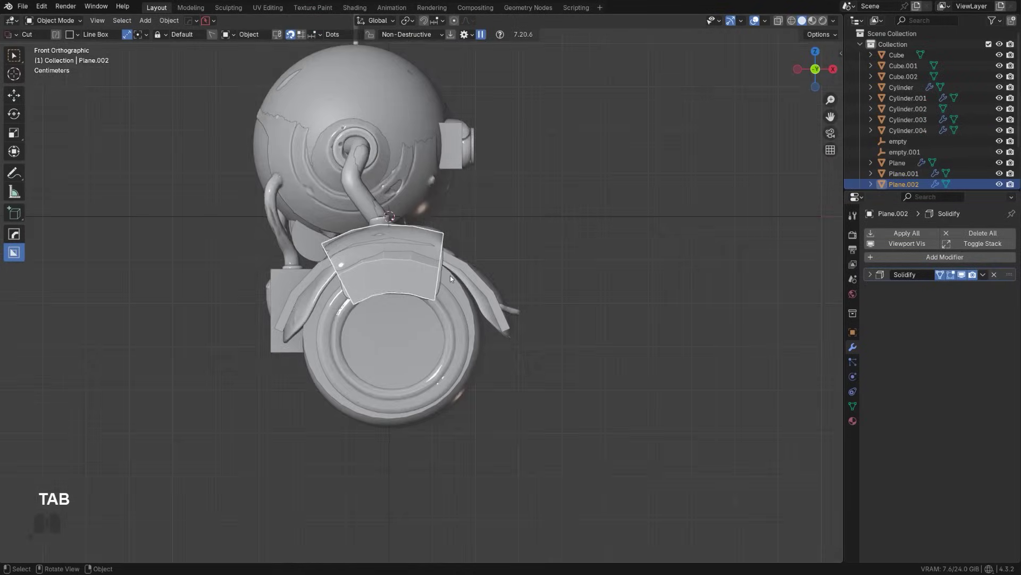
drag(422, 297, 384, 302)
middle_click(462, 364)
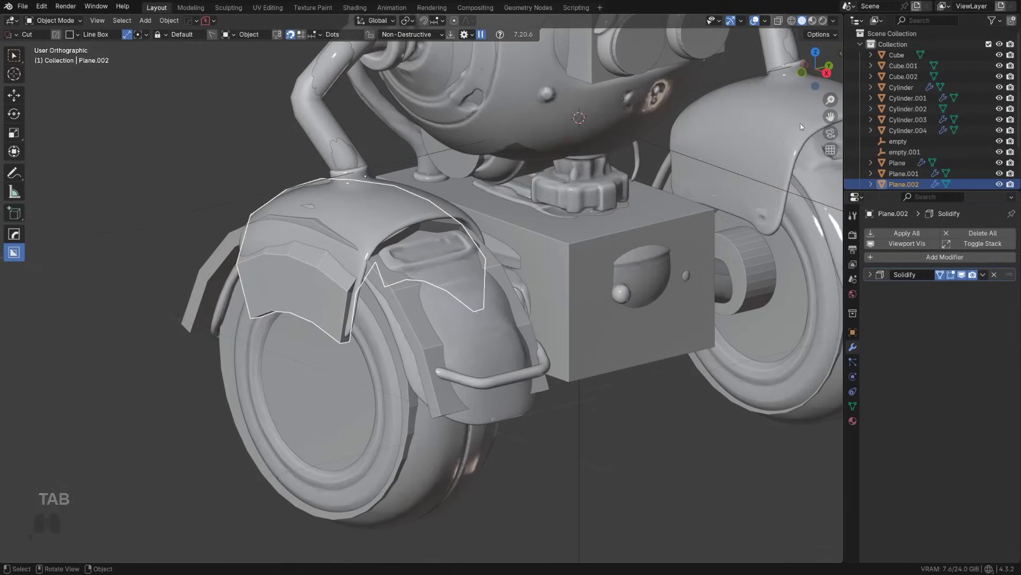
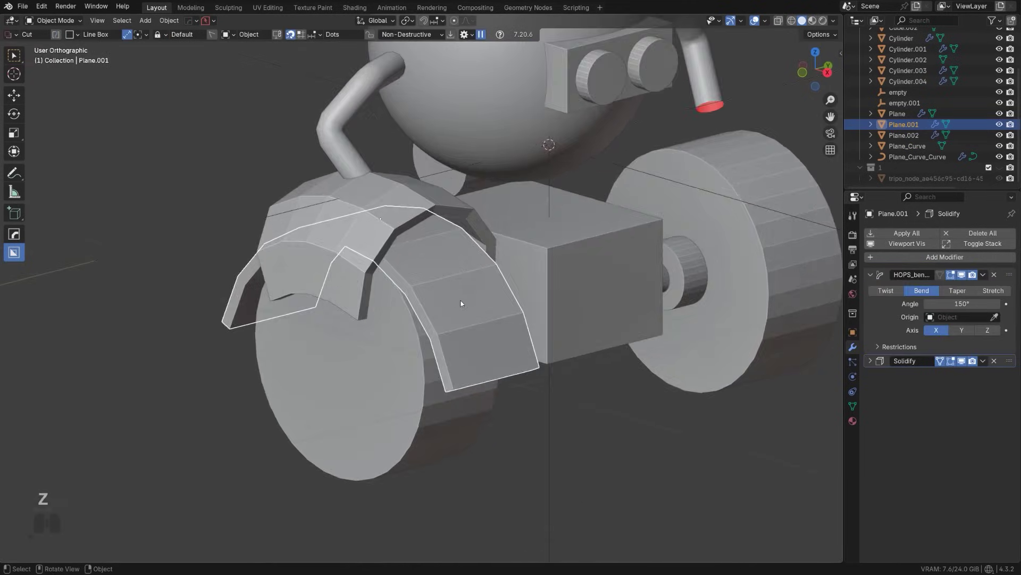
- Select the Plane.002 fender pieces for mirroring
drag(452, 297, 478, 297)
middle_click(440, 289)
click(430, 285)
middle_click(455, 284)
click(402, 275)
click(390, 236)
- Hops Mirror the fenders across new empty.002 on Z with bisect and flip, checking both wheels
key(alt+x)
double_click(444, 223)
drag(405, 219, 359, 215)
drag(313, 221, 481, 228)
key(KP_5)
drag(417, 254, 494, 297)
drag(469, 278, 418, 276)
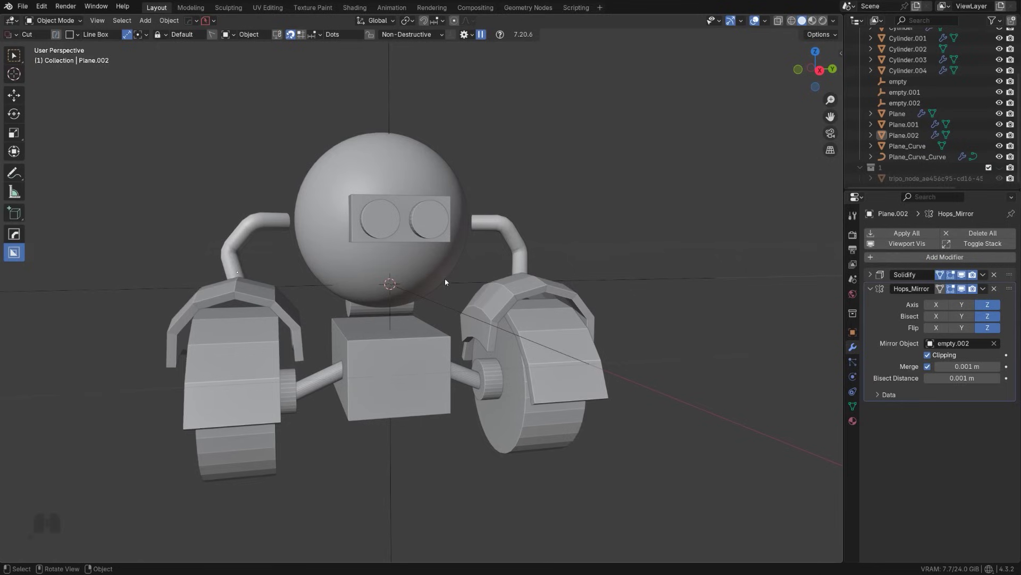
drag(455, 297, 372, 299)
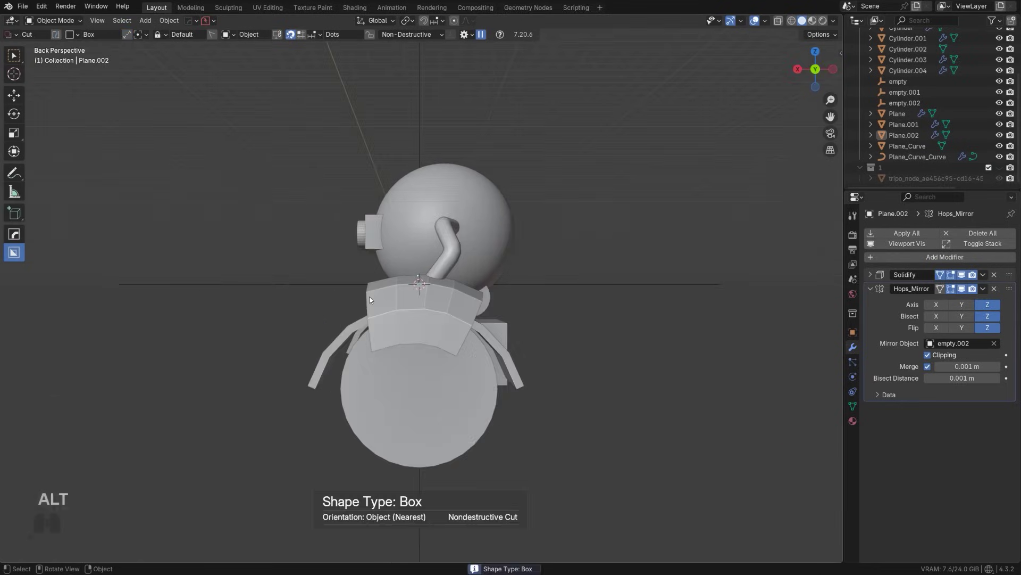
key(KP_5)
drag(387, 265, 381, 336)
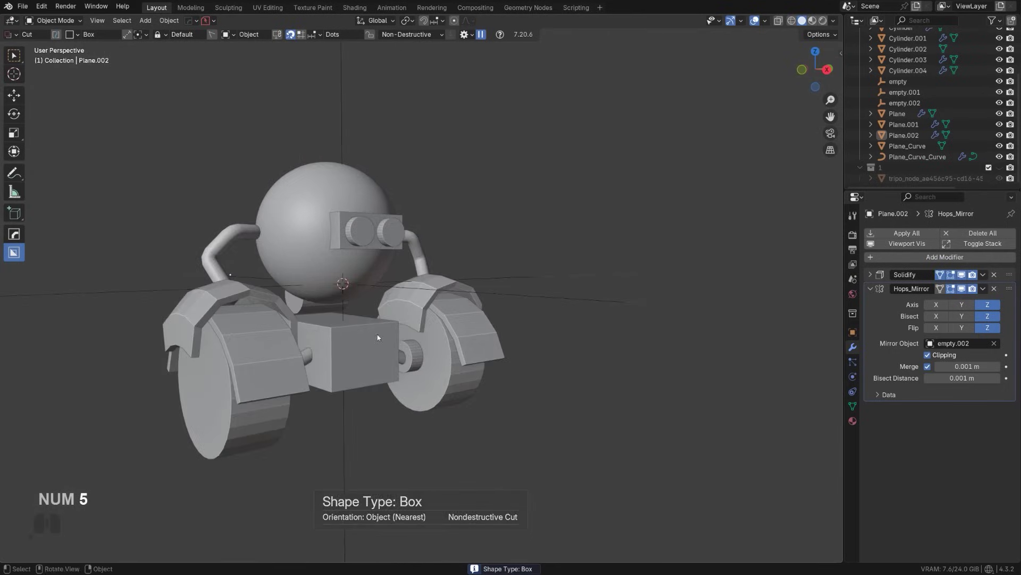
middle_click(342, 334)
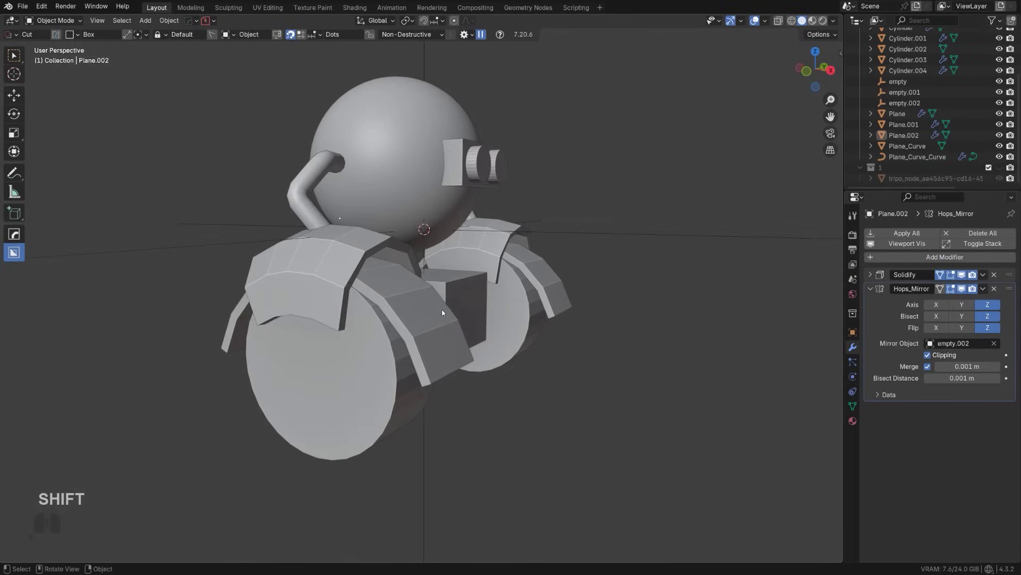
key(KP_5)
drag(467, 255, 461, 256)
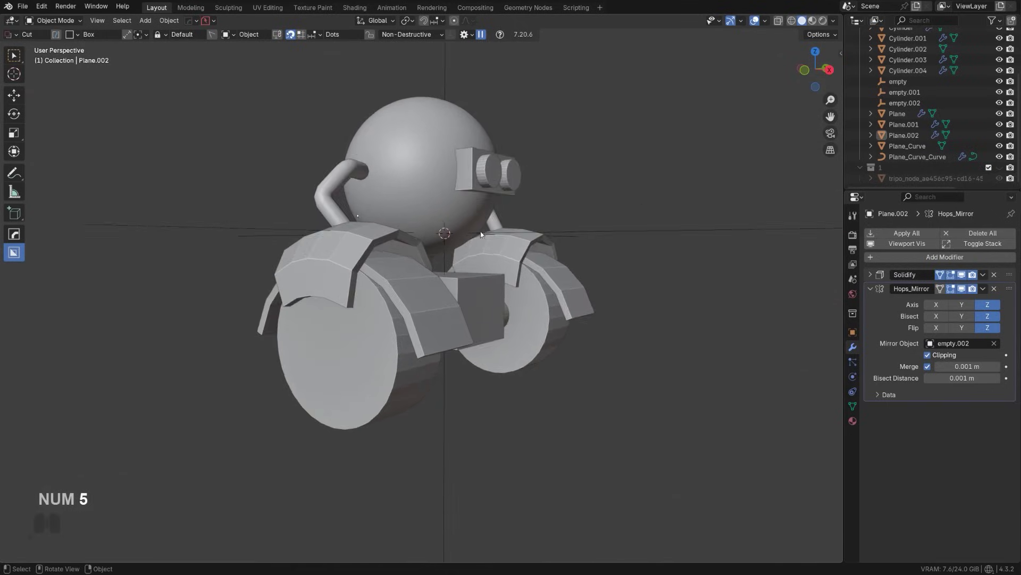
middle_click(462, 247)
middle_click(435, 257)
drag(443, 253, 477, 239)
drag(455, 250, 416, 260)
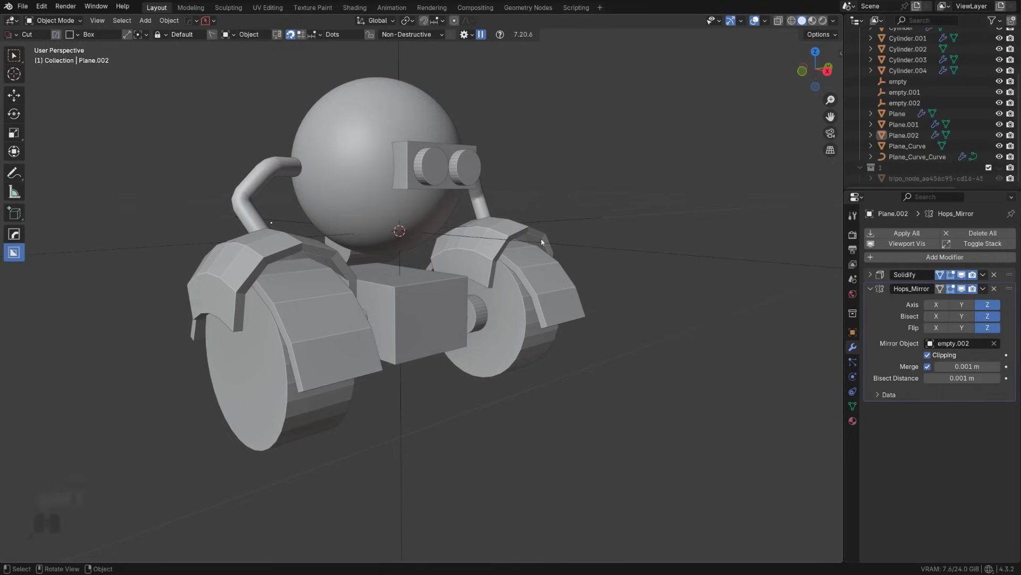
drag(484, 239, 476, 229)
middle_click(482, 233)
middle_click(501, 248)
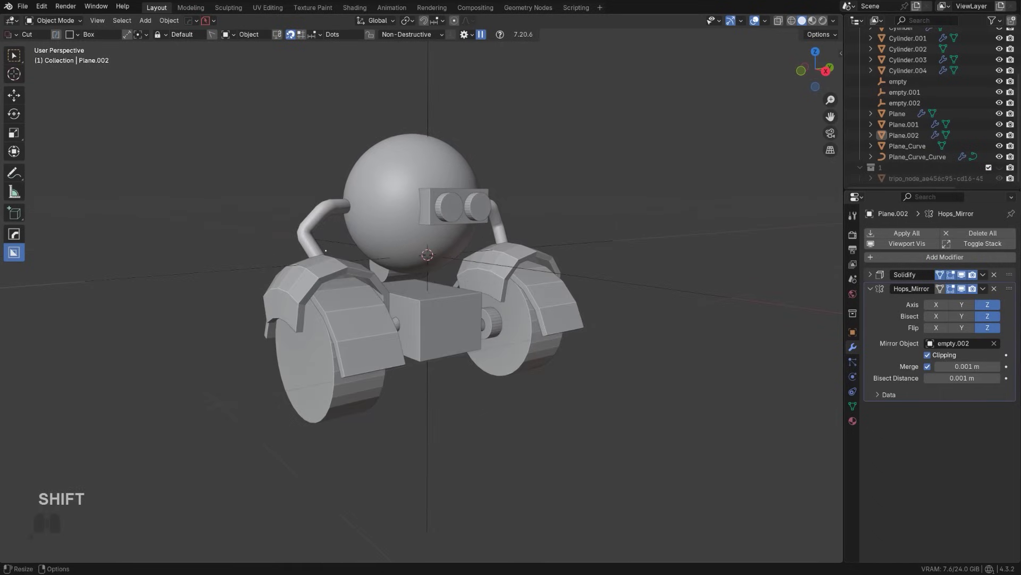
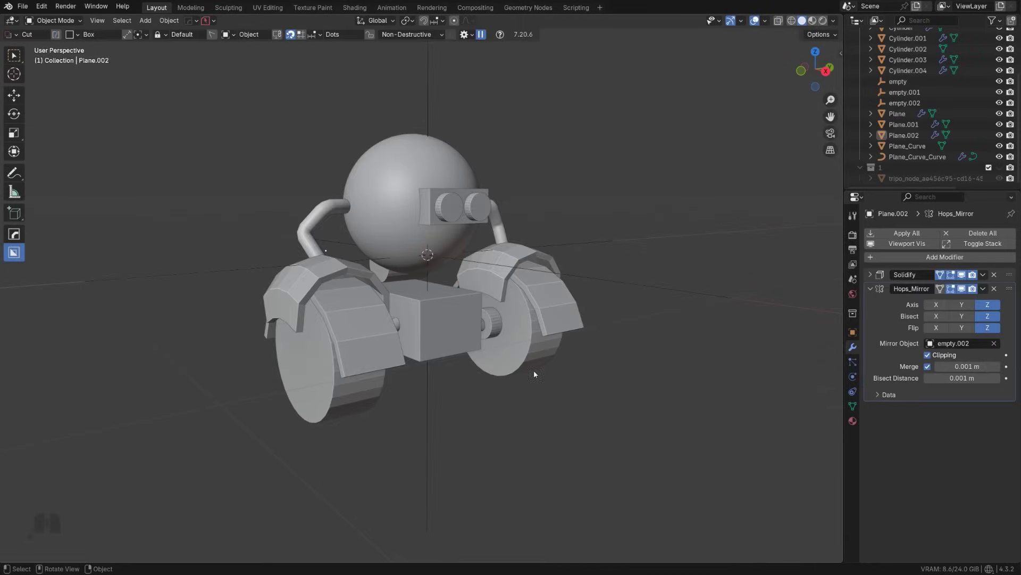
- Paste the blockout cubes, cylinders and empty into the course scene and select them
key(a)
key(ctrl+v)
key(g)
key(x)
key(g)
click(641, 276)
drag(622, 263, 509, 320)
- Isolate the sixteen blockout objects in Local View and select them all with the centre empty
key(shift+s)
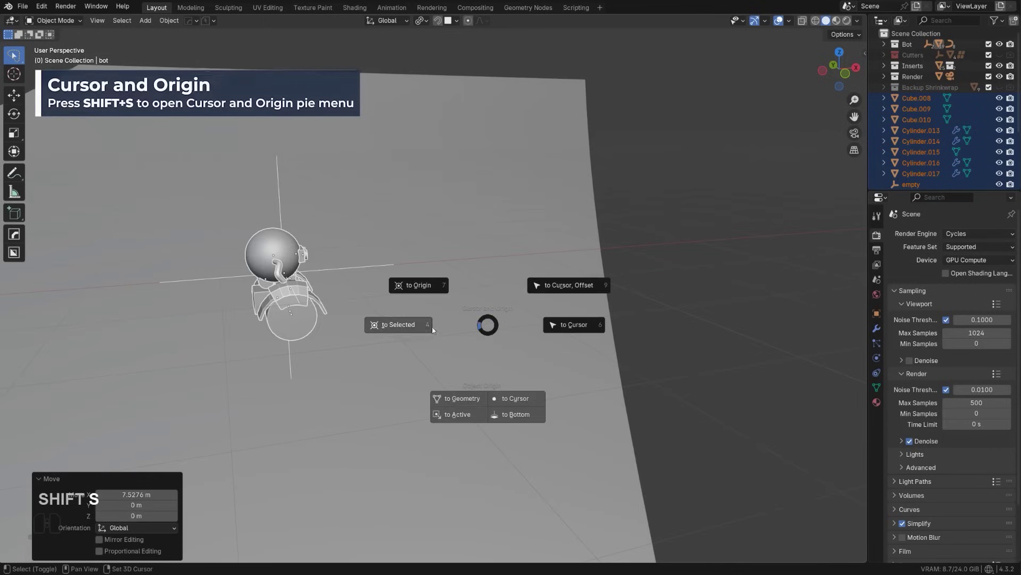
key(shift+s)
key(shift+s)
scroll(up, 3)
drag(331, 289, 250, 292)
middle_click(215, 303)
middle_click(426, 261)
key(i)
click(476, 154)
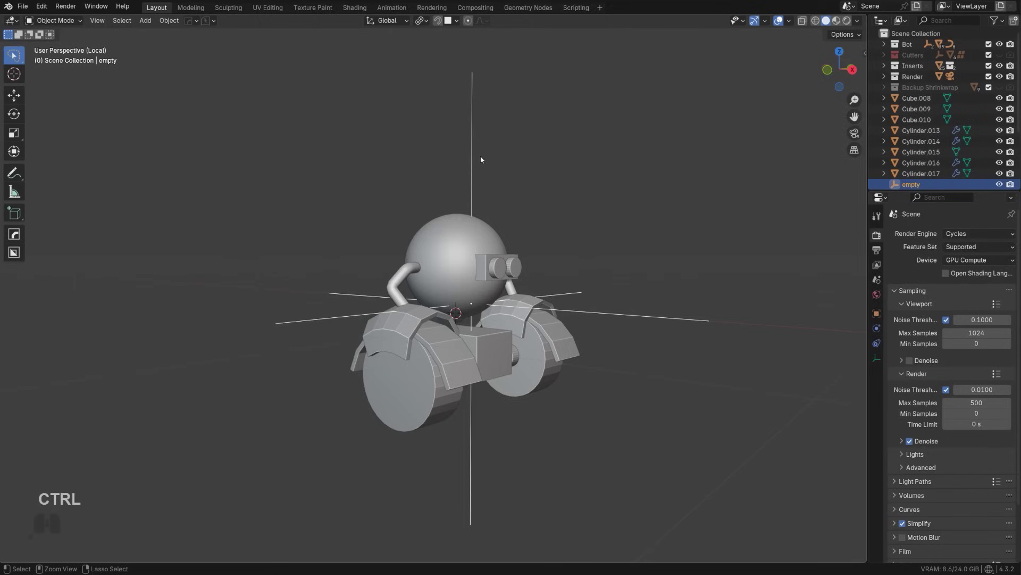
key(ctrl+i)
- Add a plain Empty at the blockout's centre and scale it down
click(469, 150)
click(475, 153)
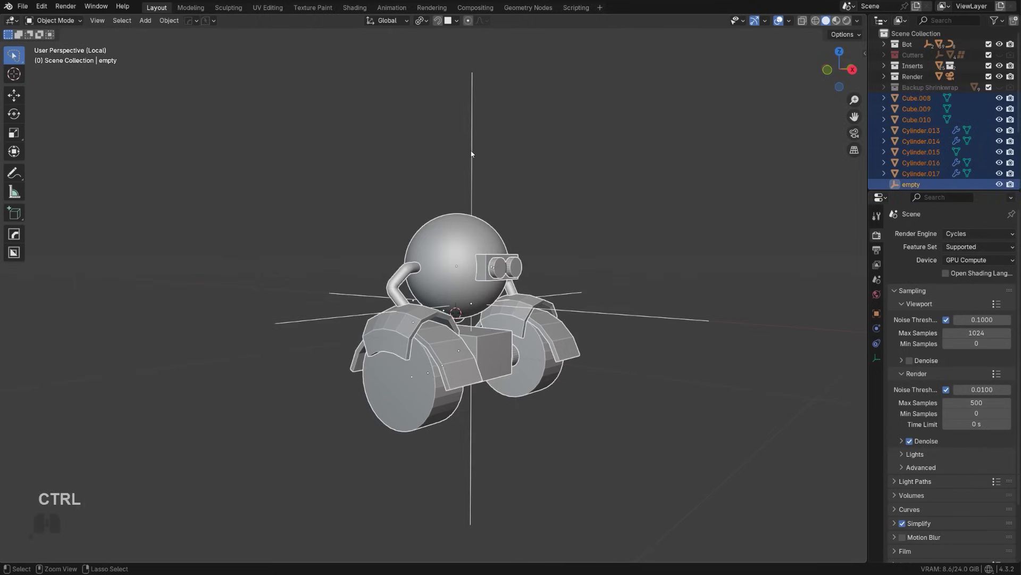
key(ctrl+p)
key(h)
key(shift+a)
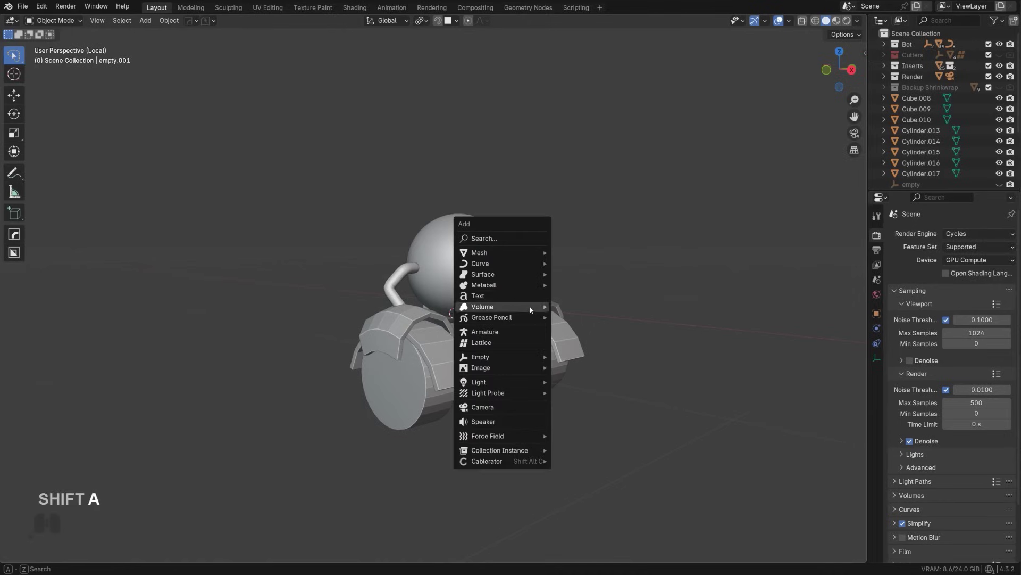
click(580, 360)
key(s)
drag(683, 324, 661, 326)
- Parent all blockout pieces to the Empty with Object (Keep Transform) and leave Local View
key(ctrl+i)
key(ctrl+shift+i)
click(458, 121)
key(ctrl+p)
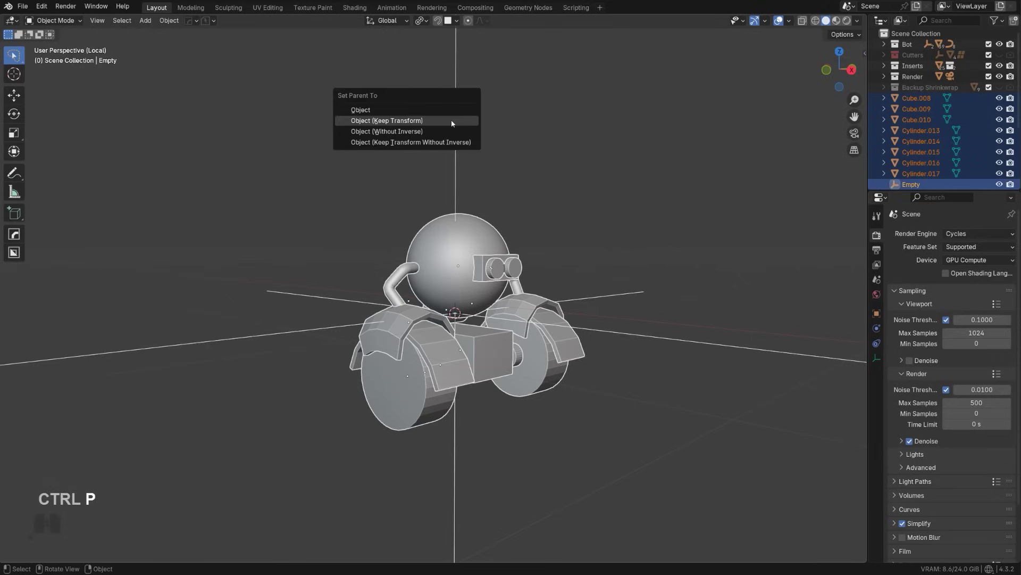
key(Return)
click(450, 182)
key(g)
right_click(492, 176)
key(/)
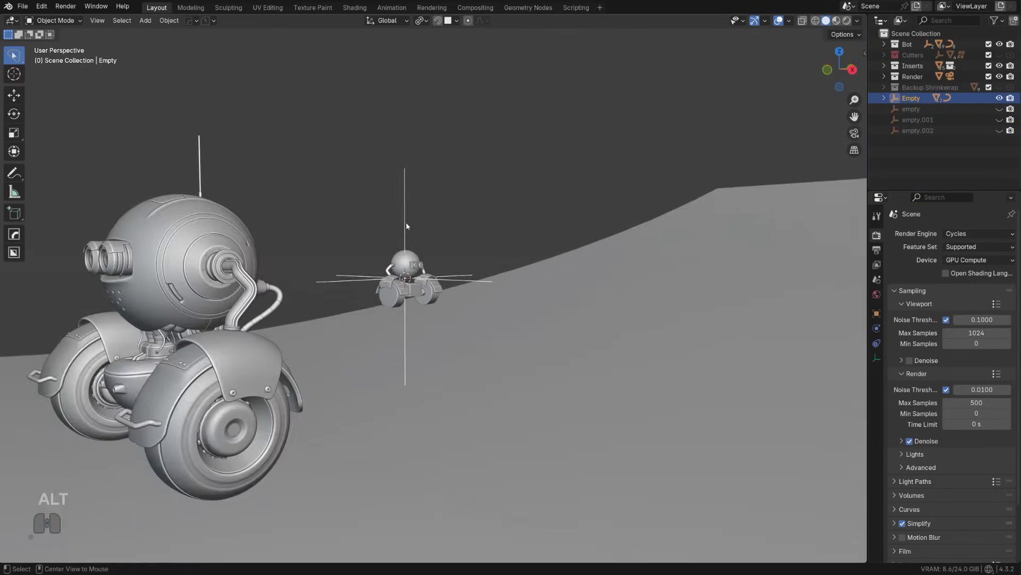
- From front and side orthographic views, rotate the blockout -90° on Z, scale it and move it along Y beside the detailed robot
middle_click(325, 241)
drag(411, 232, 450, 229)
key(KP_5)
middle_click(403, 272)
key(shift+KP_5)
middle_click(495, 231)
key(r)
key(z)
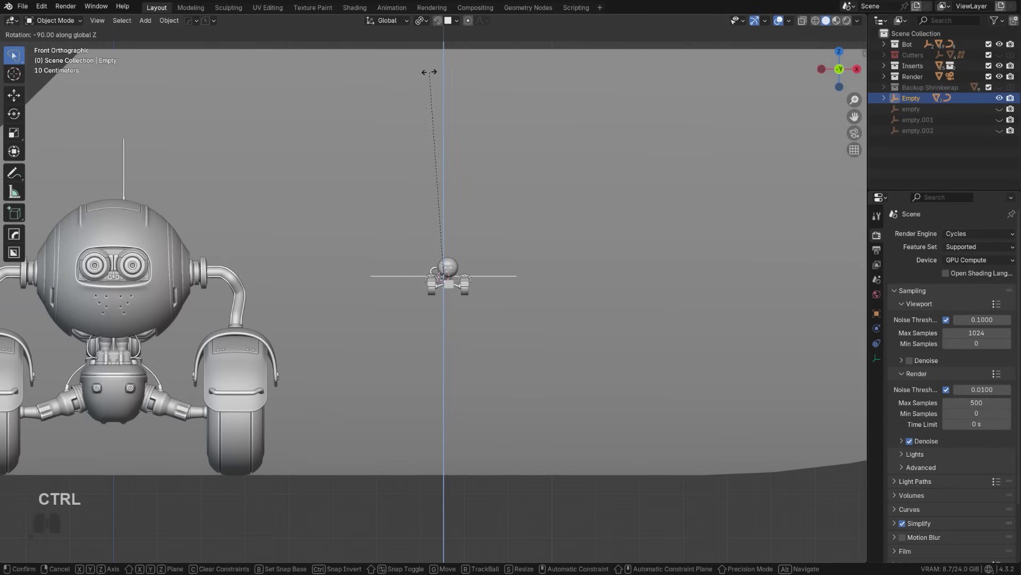
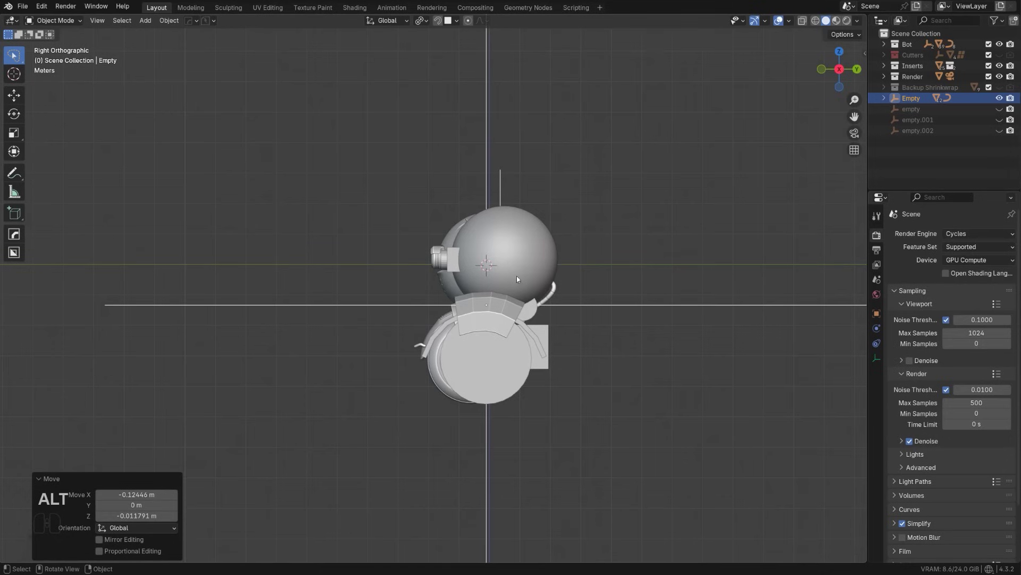
key(g)
key(y)
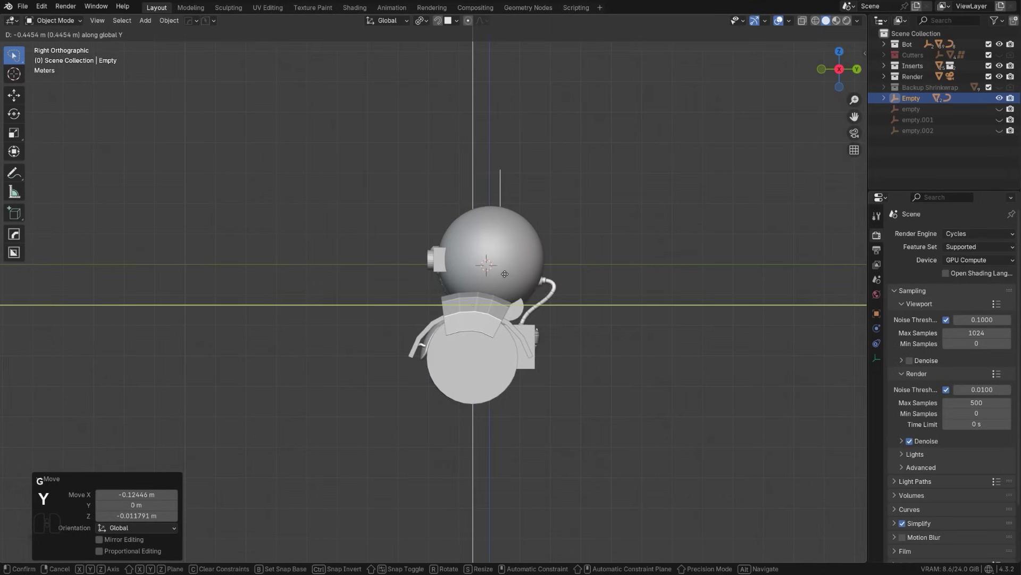
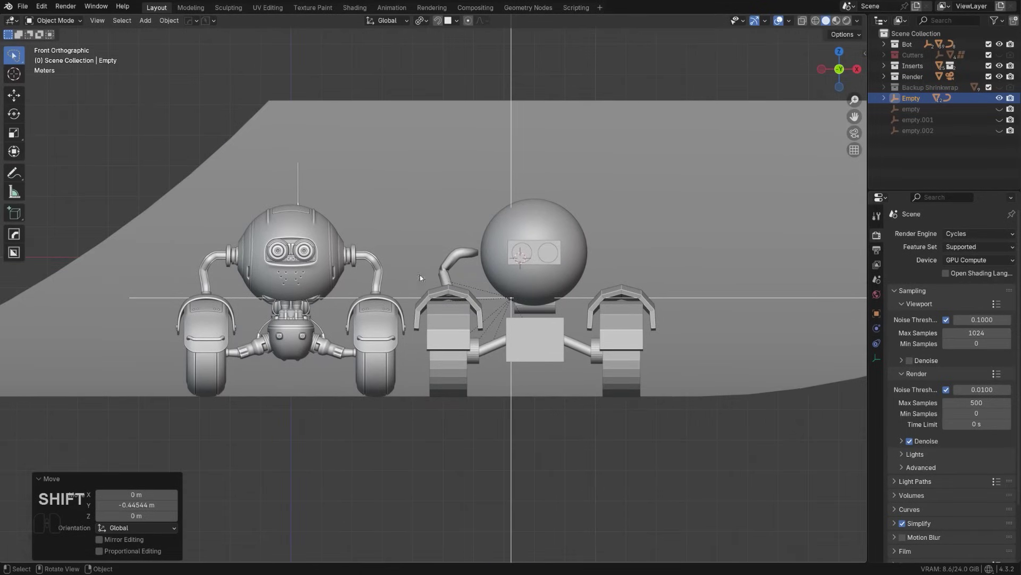
- Replace the old arm by converting its path into a beveled curve tube with HardOps To_Curve
click(461, 259)
drag(477, 167, 472, 172)
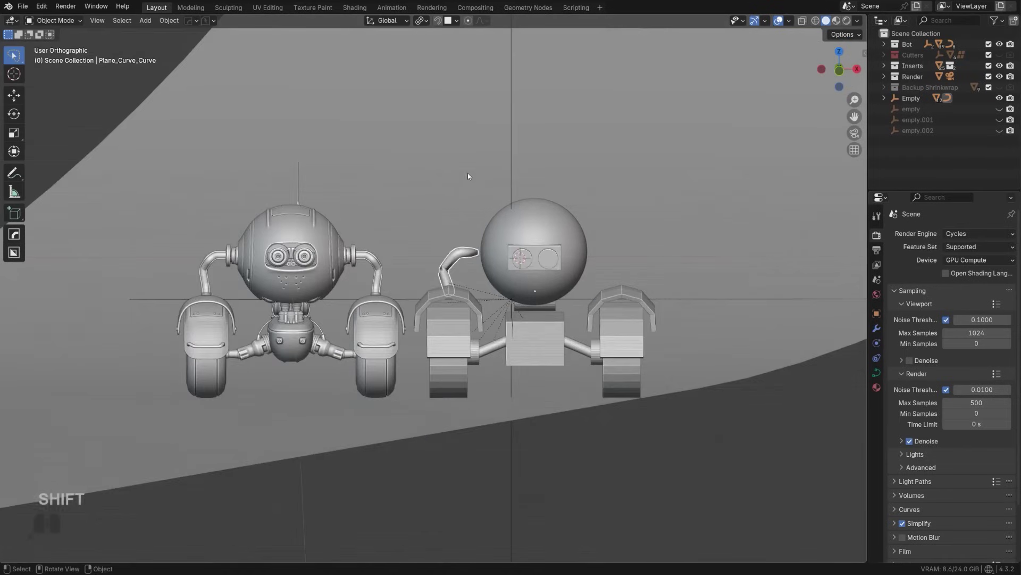
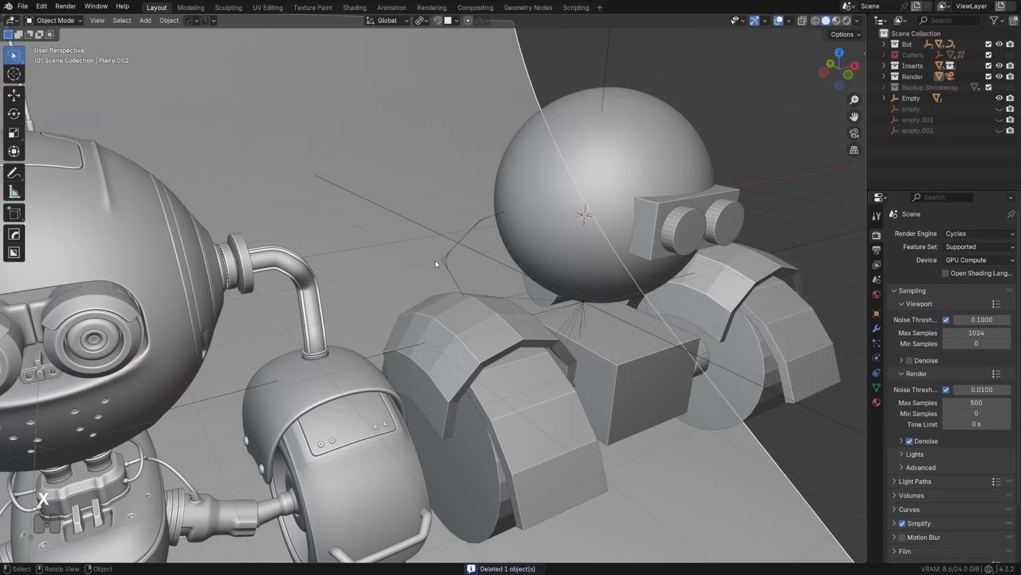
click(445, 261)
click(445, 263)
click(447, 261)
double_click(465, 243)
key(q)
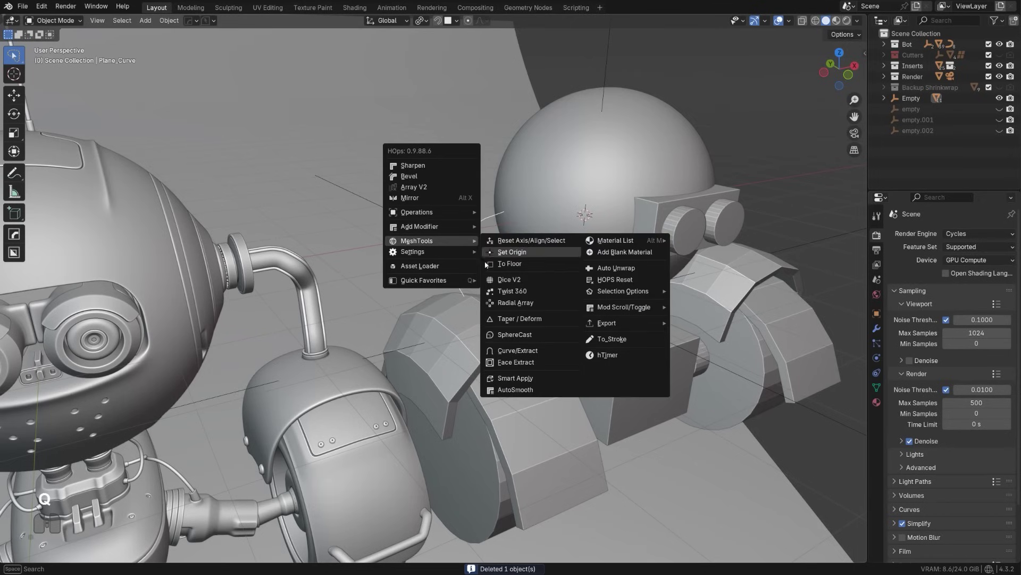
click(535, 354)
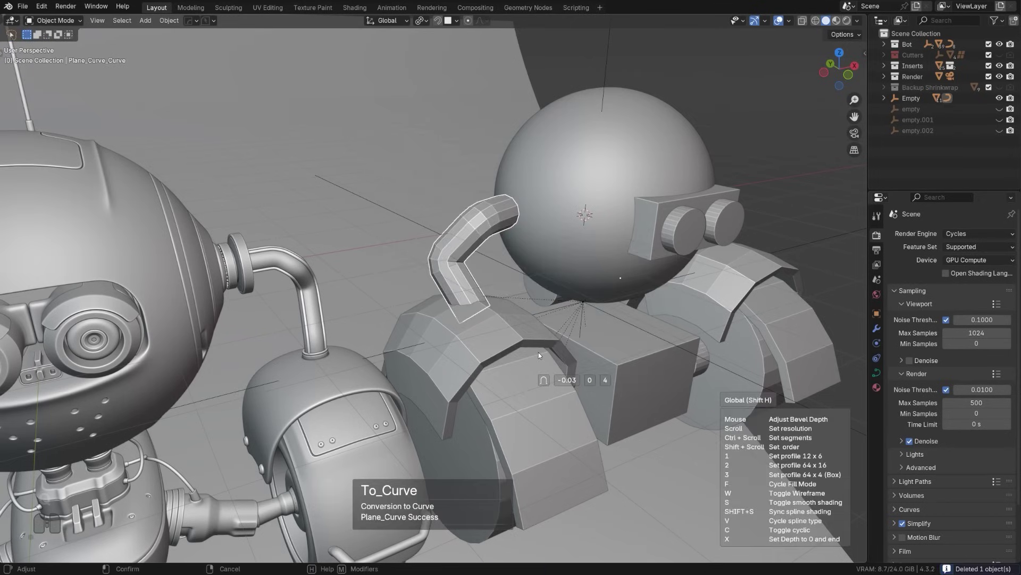
- Size the new tube arm and give it smooth shading
key(s)
click(542, 353)
drag(485, 307, 461, 302)
click(509, 239)
key(alt+x)
drag(468, 253, 571, 240)
key(ctrl+z)
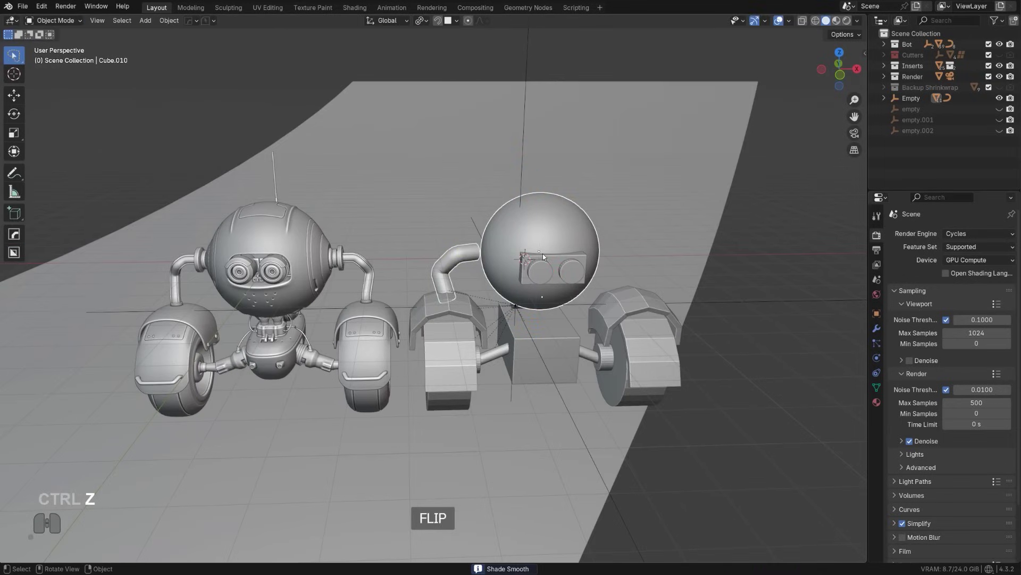
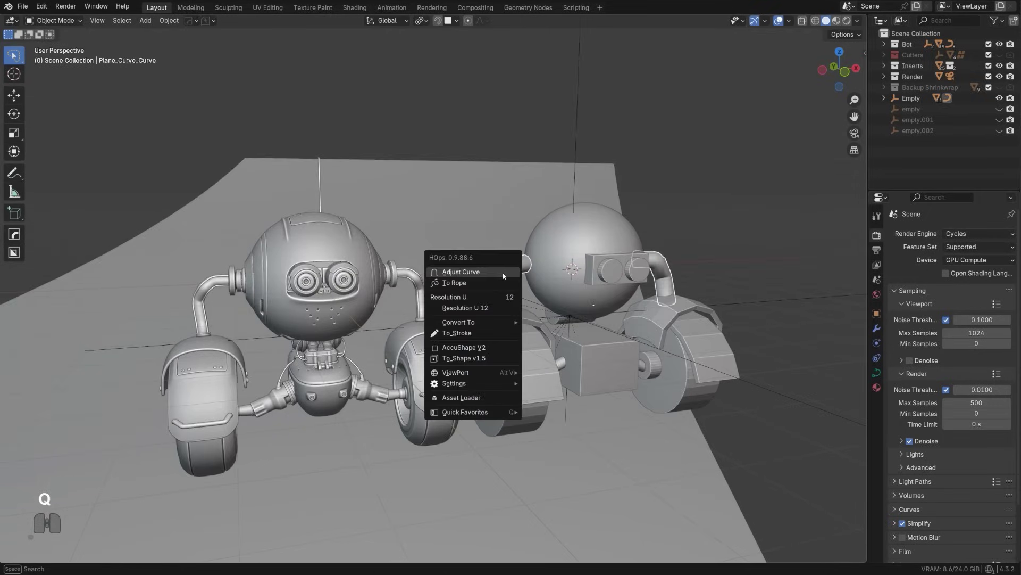
- Set the arm tubes' bevel depth with HardOps Adjust Curve to match the detailed robot's arms
click(506, 276)
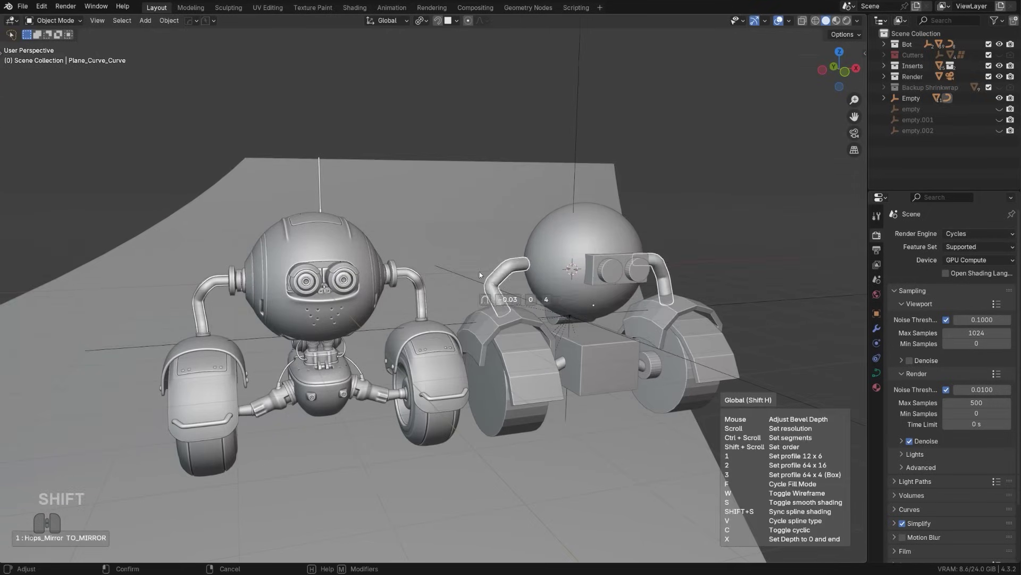
click(485, 273)
click(768, 196)
drag(647, 239, 599, 241)
drag(385, 272, 462, 268)
middle_click(460, 269)
scroll(up, 3)
- Orbit around both robots to compare the blockout against the detailed robot from the front
drag(447, 226, 470, 225)
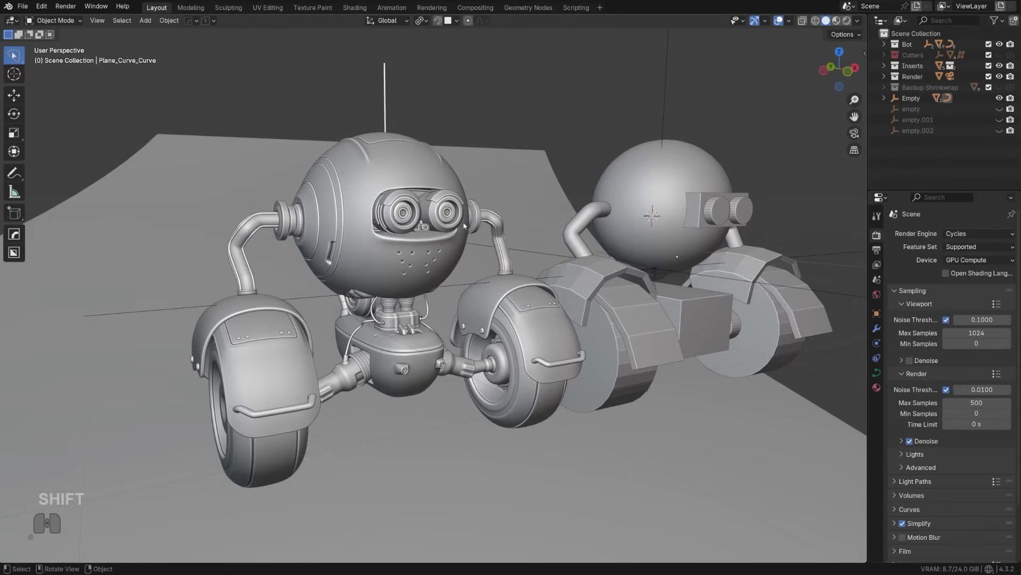
drag(425, 220, 435, 217)
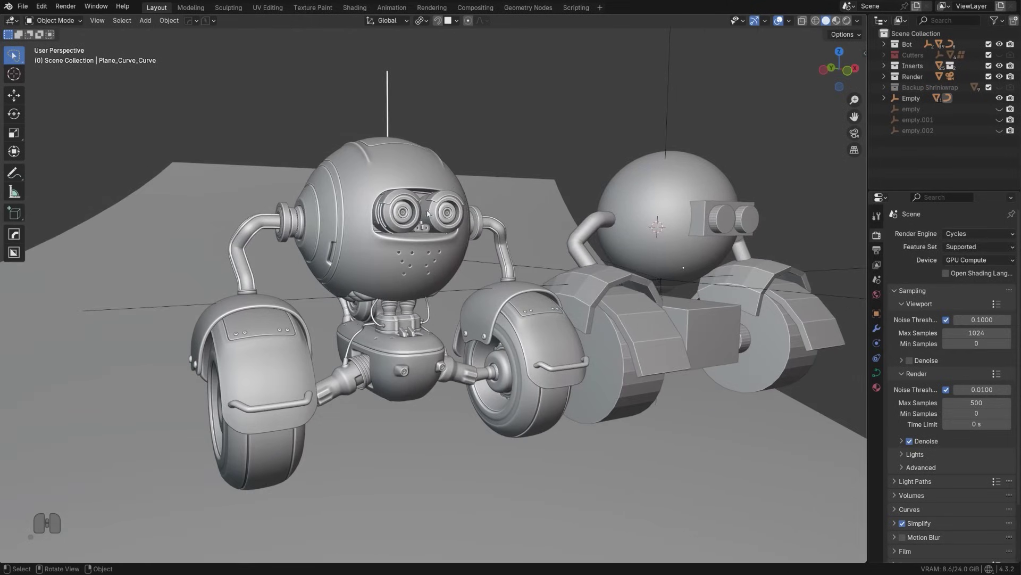
drag(429, 223, 429, 225)
middle_click(427, 227)
drag(424, 244, 448, 244)
drag(430, 249, 386, 259)
middle_click(504, 251)
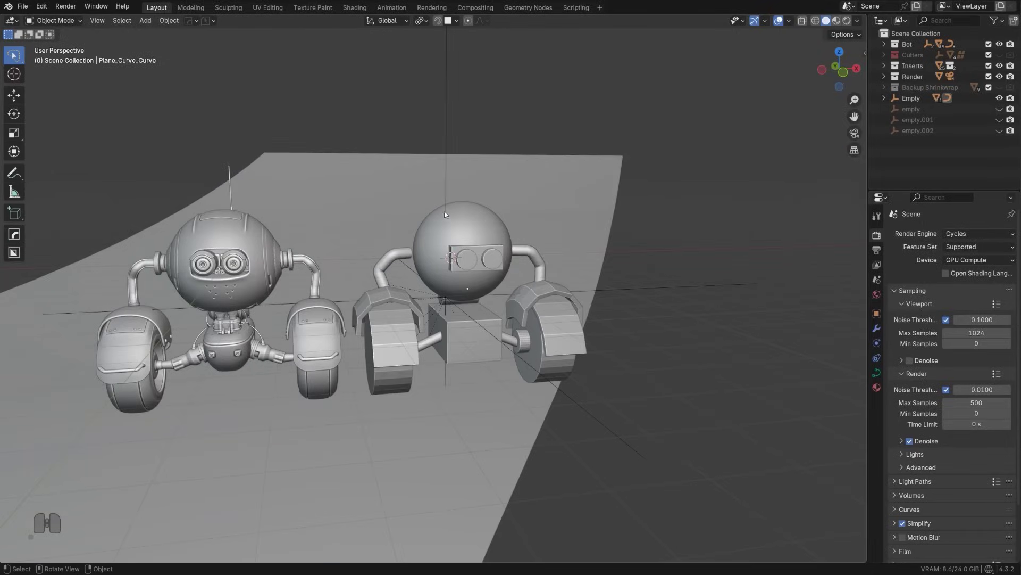
drag(450, 236, 501, 238)
drag(550, 231, 485, 229)
drag(507, 237, 530, 241)
drag(552, 243, 493, 246)
drag(513, 247, 595, 241)
drag(368, 227, 419, 218)
drag(432, 224, 469, 240)
middle_click(515, 212)
drag(414, 251, 390, 258)
drag(351, 260, 399, 245)
drag(369, 256, 364, 244)
drag(378, 248, 434, 277)
drag(411, 265, 510, 298)
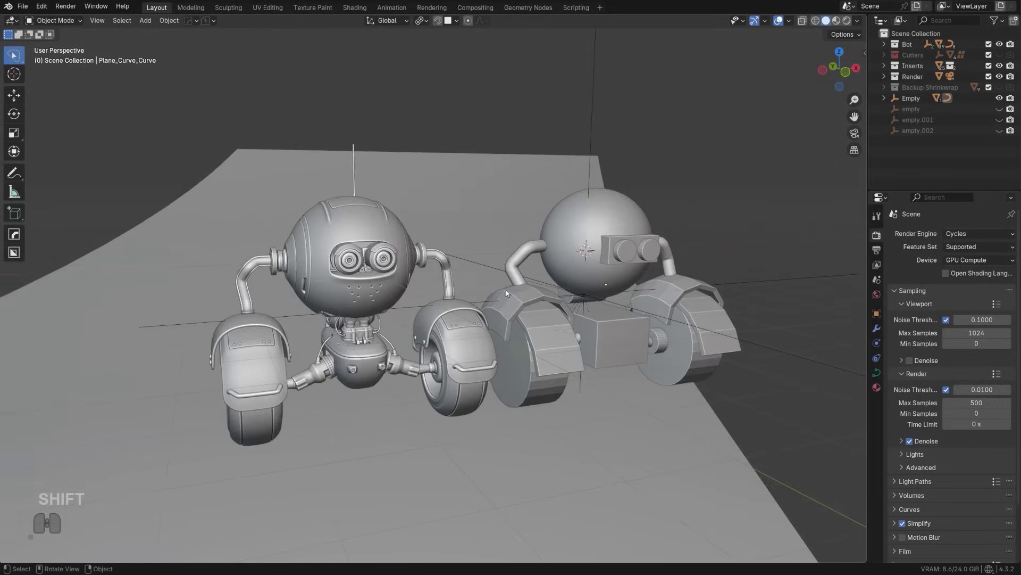